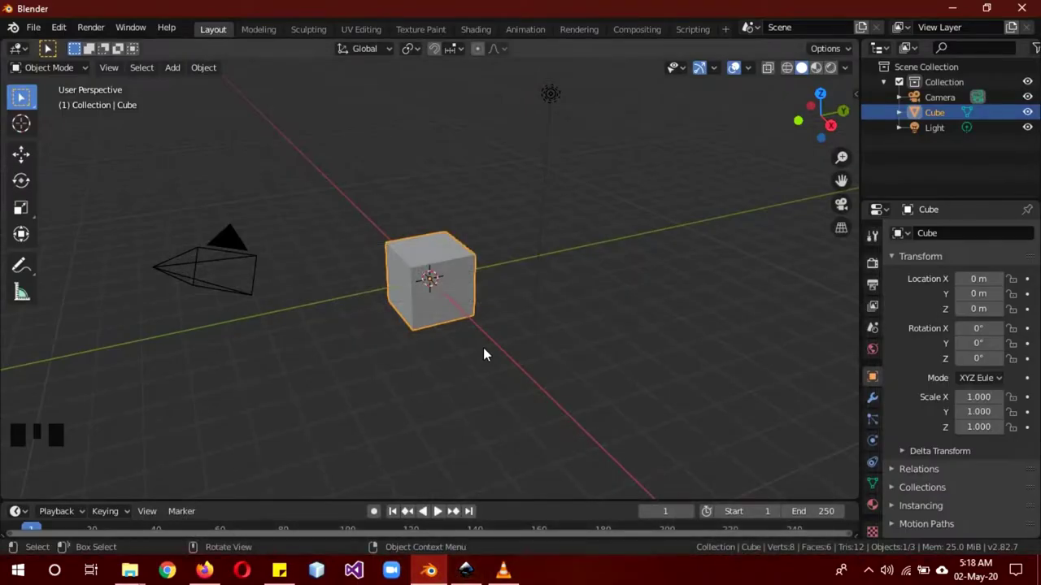
- Delete the default cube and import wings.svg into the scene as a curve
key("Delete")
left_click_drag(441, 330, 276, 232)
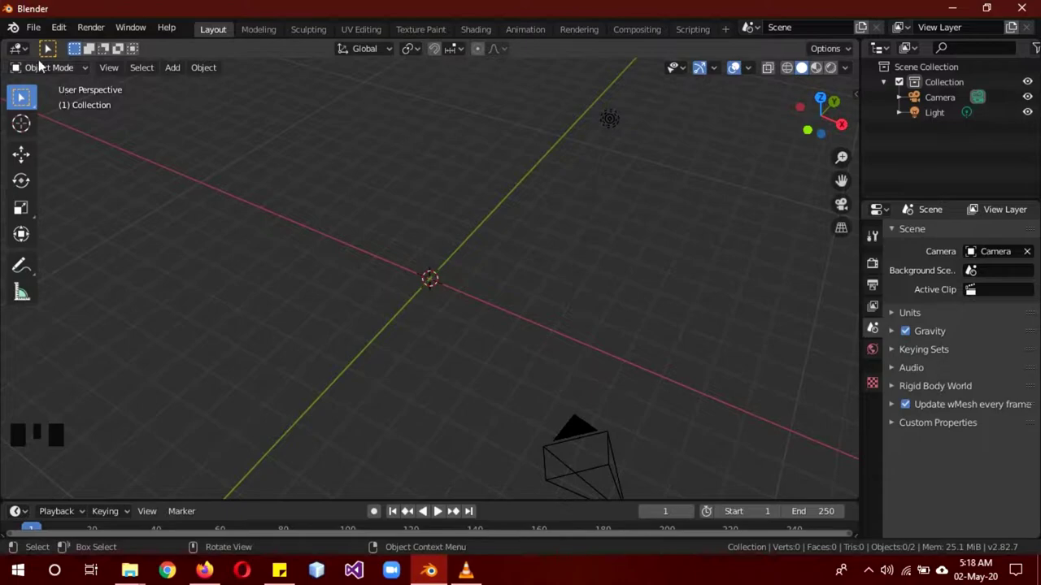
left_click_drag(35, 36, 272, 273)
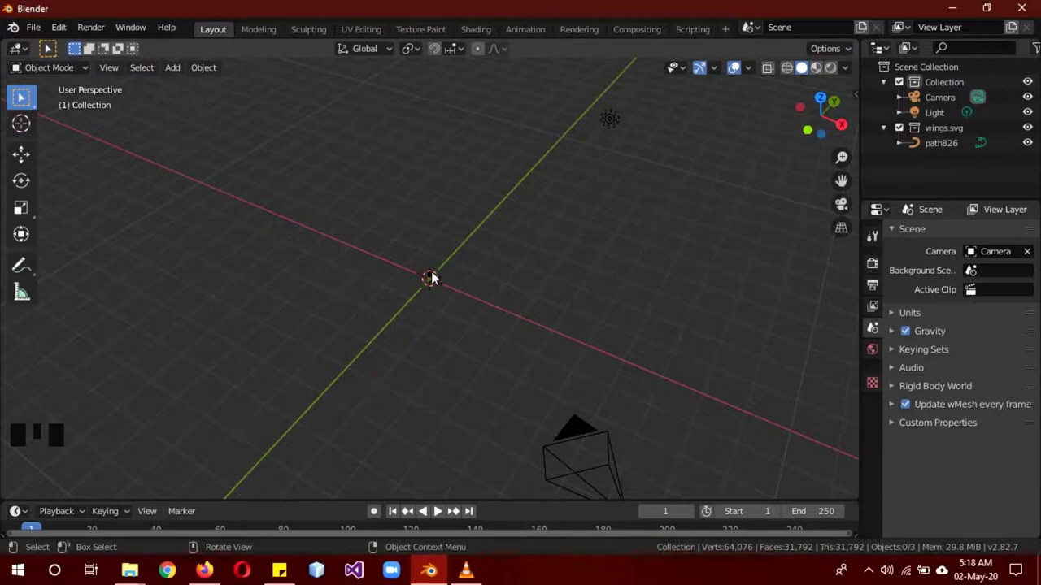
- View the scene from the top, select the wings curve and edit its points, isolating the left wing
scroll("up", 3)
scroll("down", 3)
scroll("up", 3)
left_click_drag(439, 311, 513, 341)
key("KP_7")
scroll("up", 3)
left_click(530, 187)
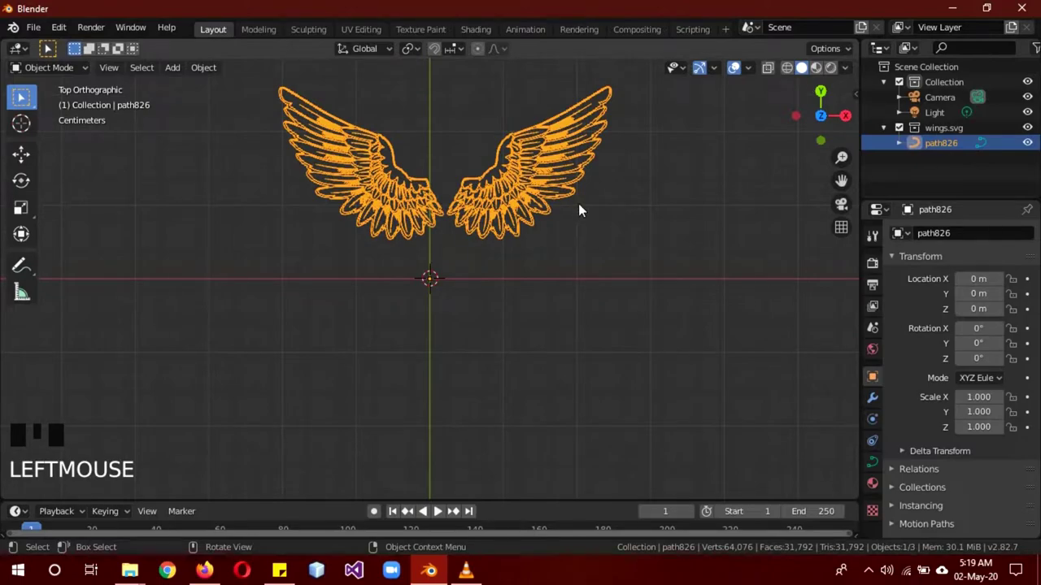
key("b")
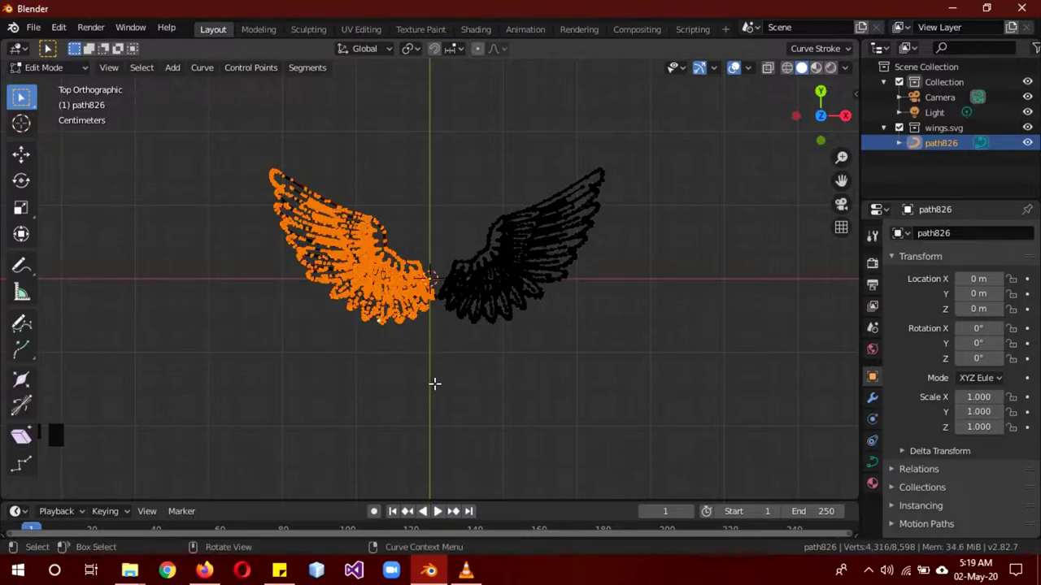
- Delete the left wing's points so only the right wing remains, then return to Object Mode
key("l")
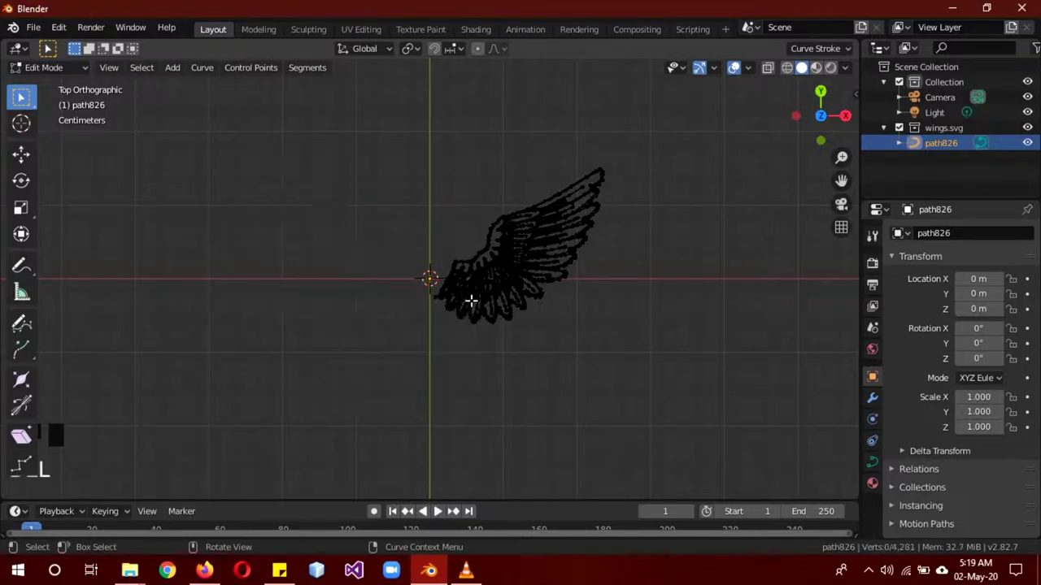
scroll("up", 3)
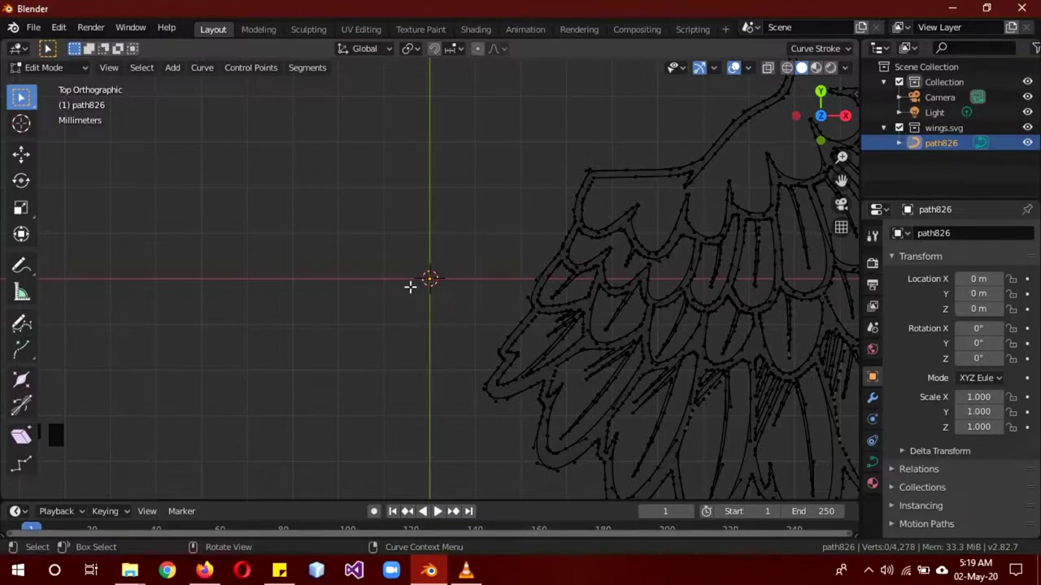
scroll("down", 3)
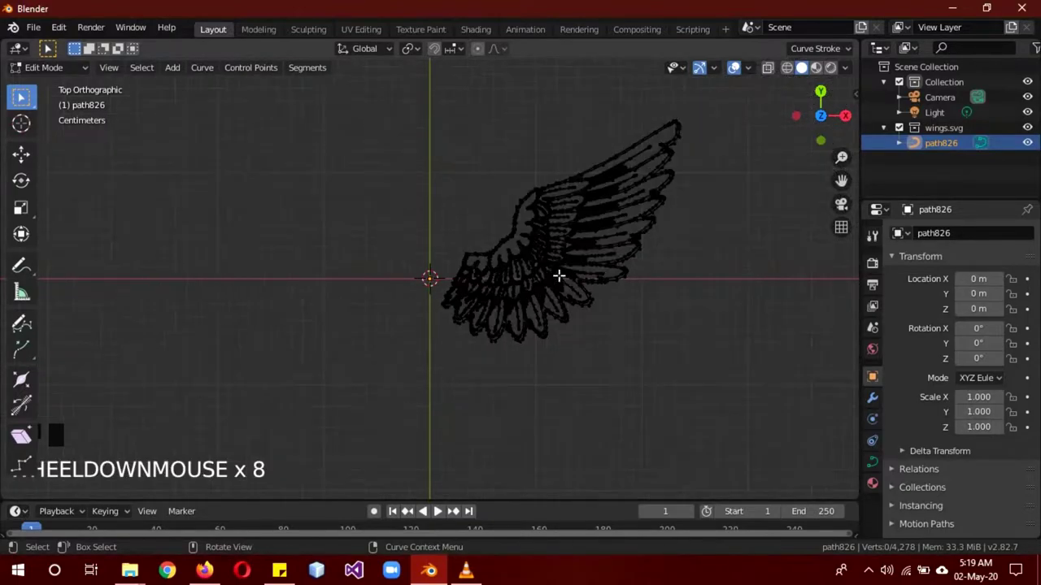
key("Tab")
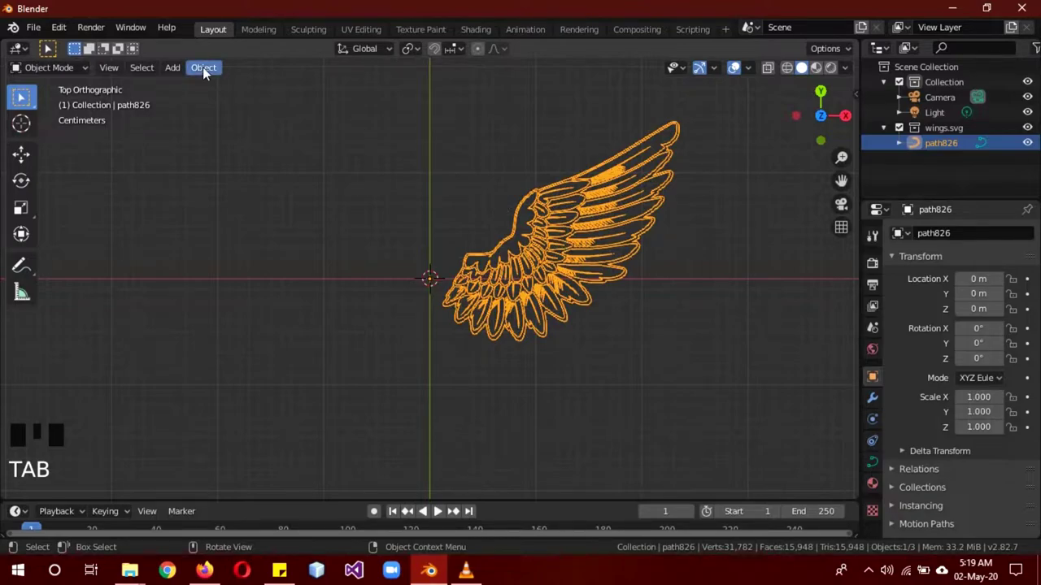
- Convert the right wing curve to a mesh and add a Mirror modifier on X to restore both wings
left_click_drag(205, 71, 409, 492)
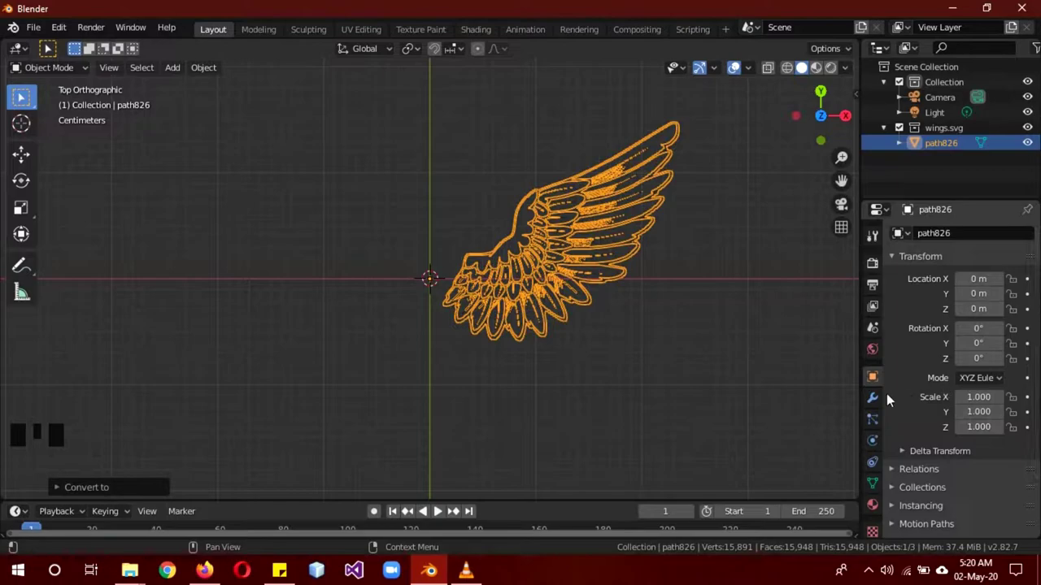
left_click(874, 404)
left_click_drag(941, 239, 650, 375)
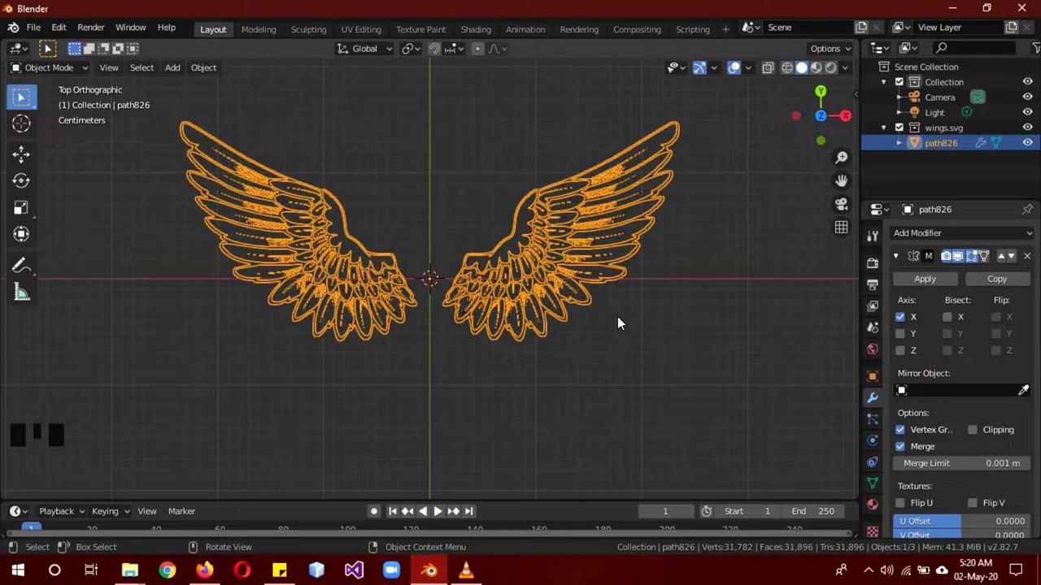
- Fill the wing outlines with faces so both wings become solid shapes
key("b")
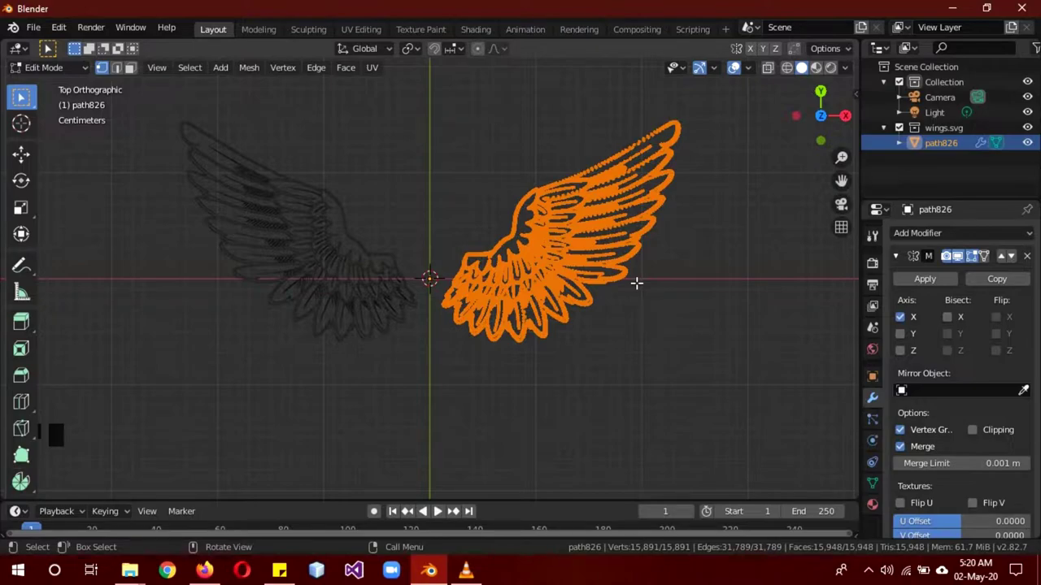
key("Tab")
left_click_drag(644, 289, 940, 416)
left_click(940, 417)
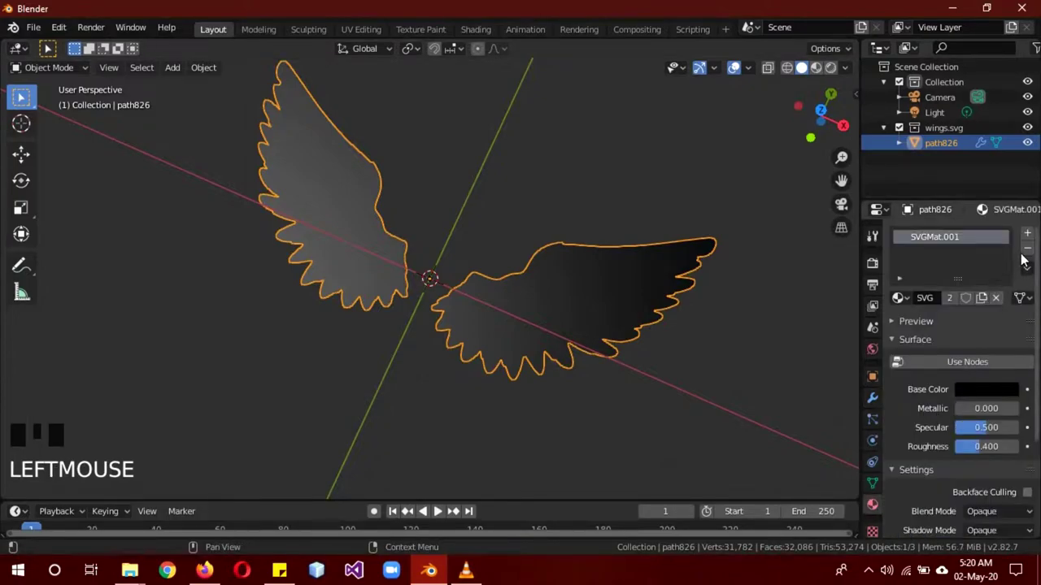
- Replace SVGMat with a new emission material for the wings and enable Bloom in the render settings
left_click(1035, 253)
left_click(963, 303)
left_click_drag(997, 398, 874, 278)
left_click(873, 268)
left_click(908, 362)
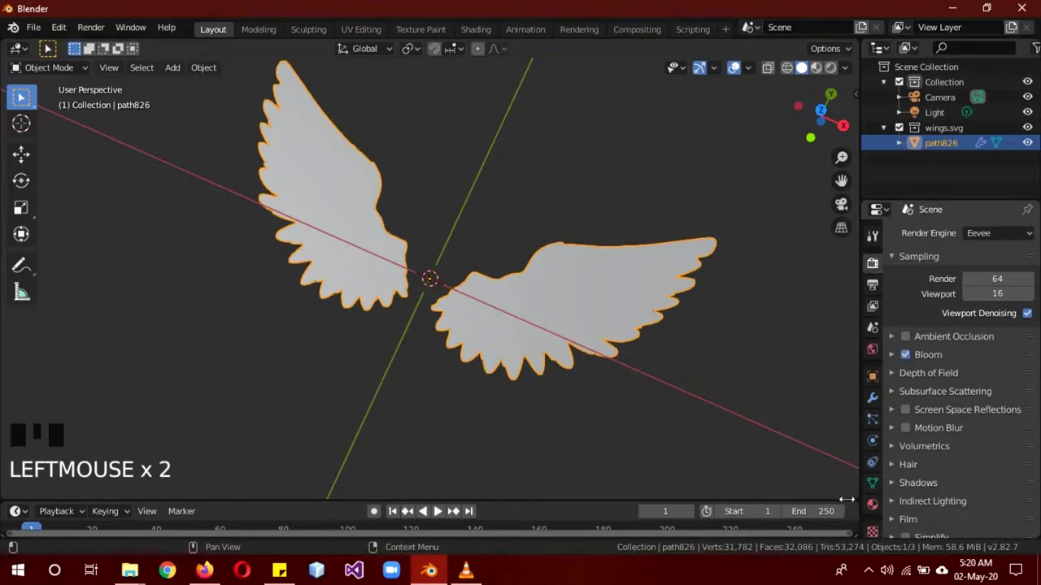
left_click(875, 513)
key("r")
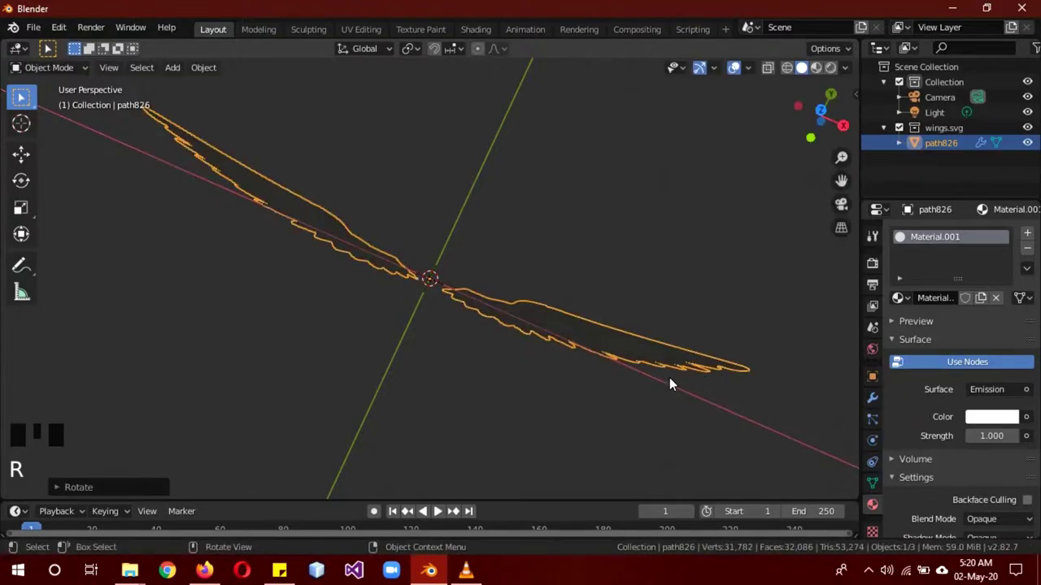
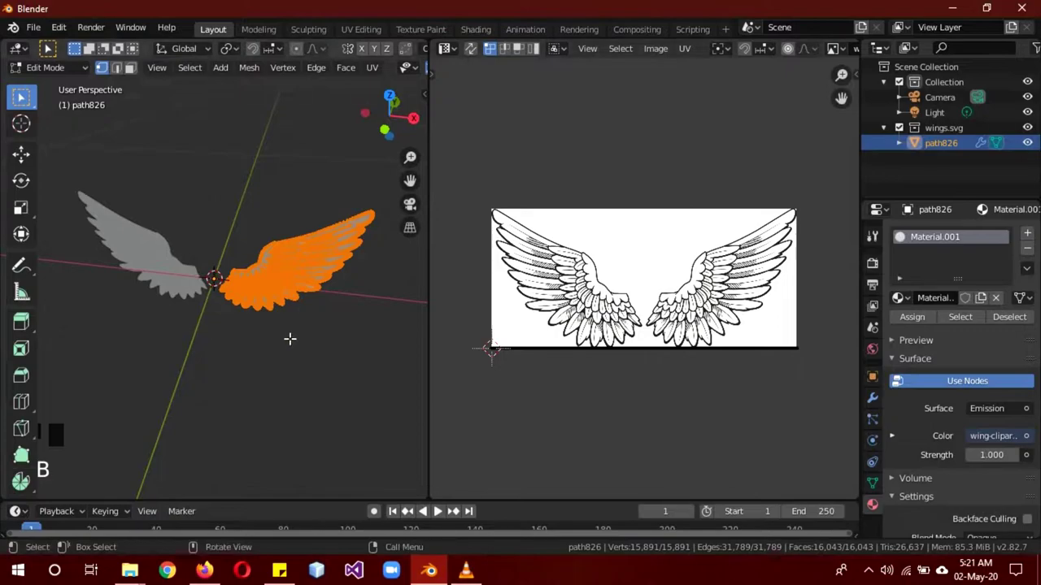
- View the wings from the front for the UV projection and return to Object Mode
key("KP_1")
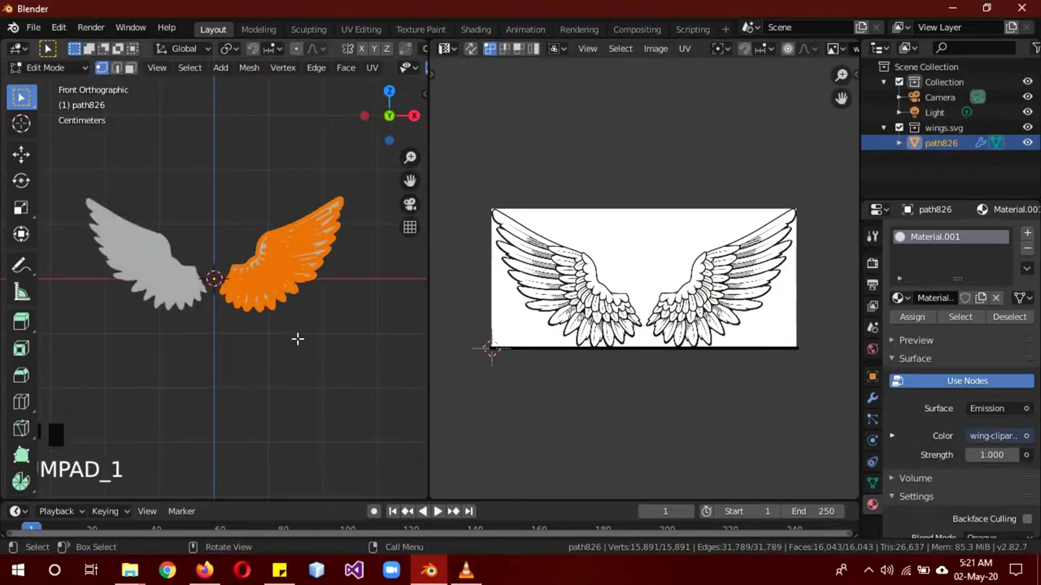
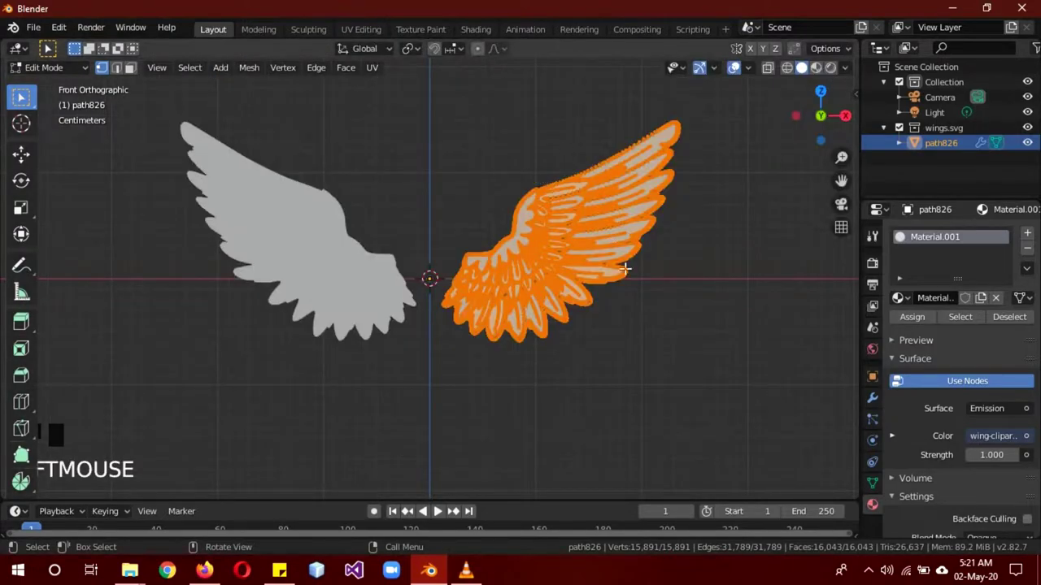
key("Tab")
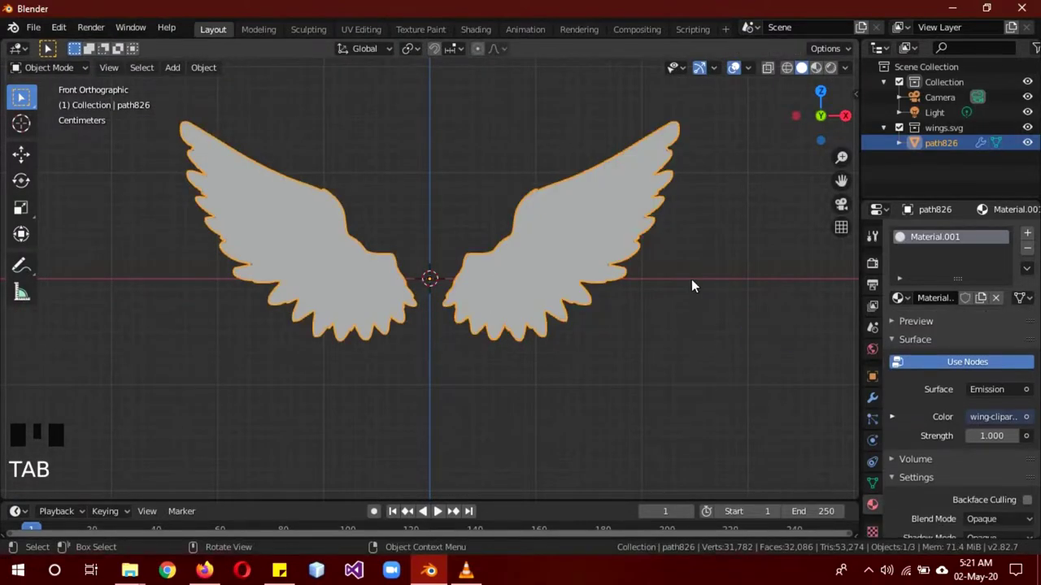
- Orbit around the wings and switch them into Weight Paint mode, showing zero weight everywhere
key("z")
left_click(684, 138)
left_click_drag(614, 263, 656, 259)
key("z")
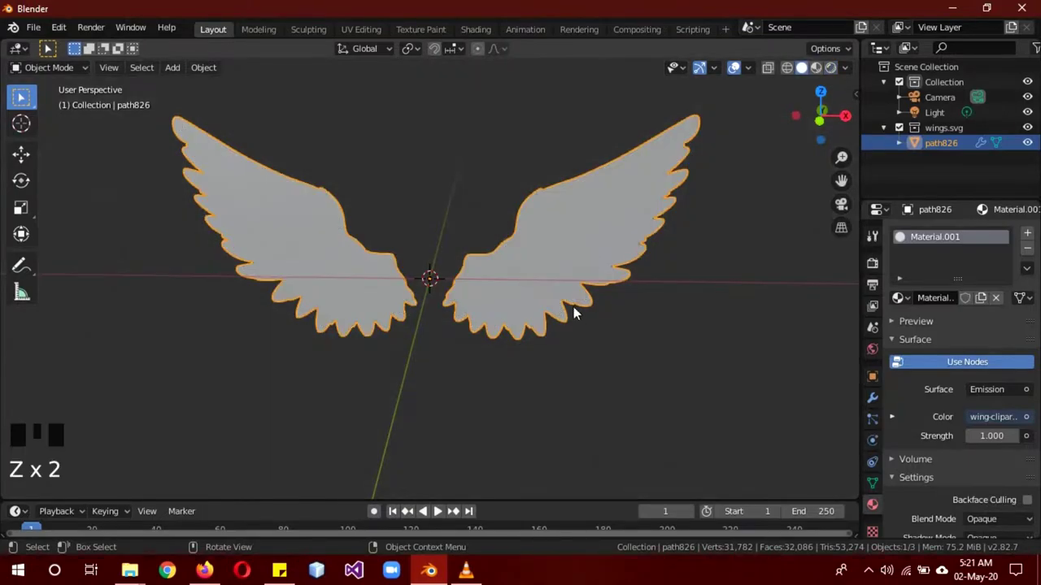
left_click_drag(556, 309, 65, 154)
left_click_drag(65, 155, 743, 112)
key("KP_1")
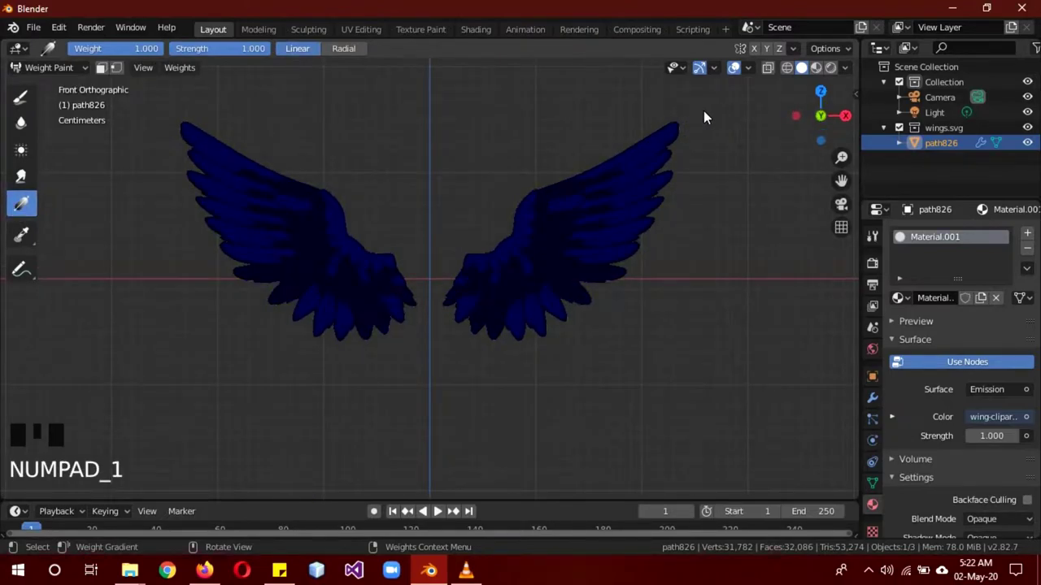
- Paint a gradient weight from full at the wing tips fading to zero at the roots
left_click(682, 134)
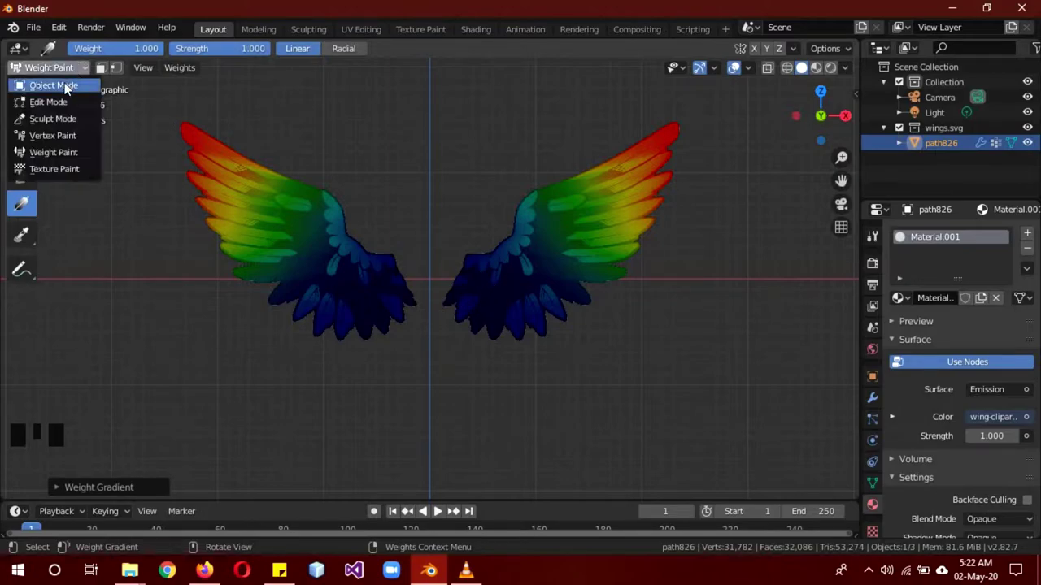
- Orbit to see the wings nearly edge-on from the side before adding a modifier
left_click_drag(67, 90, 763, 317)
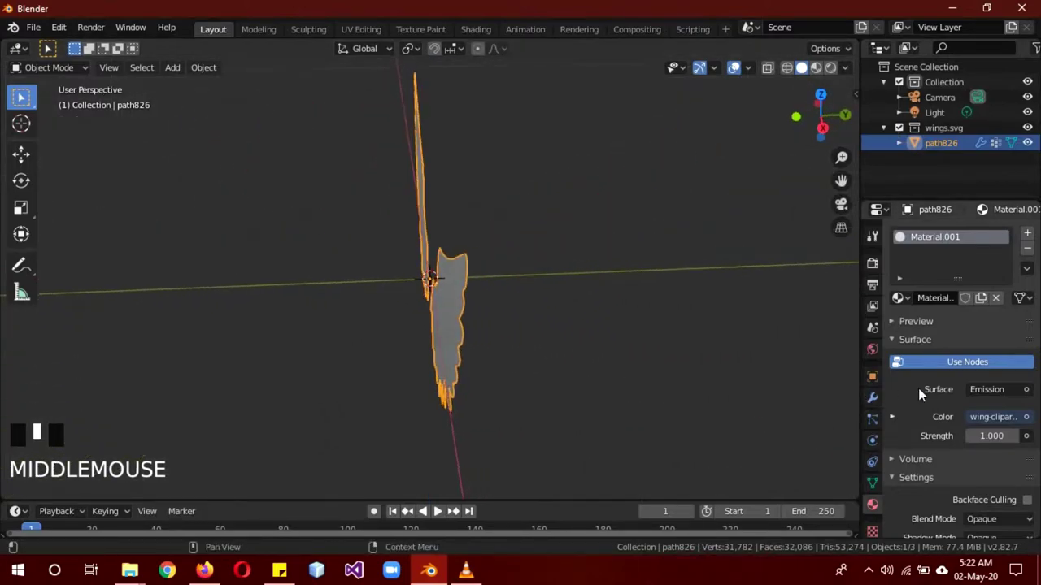
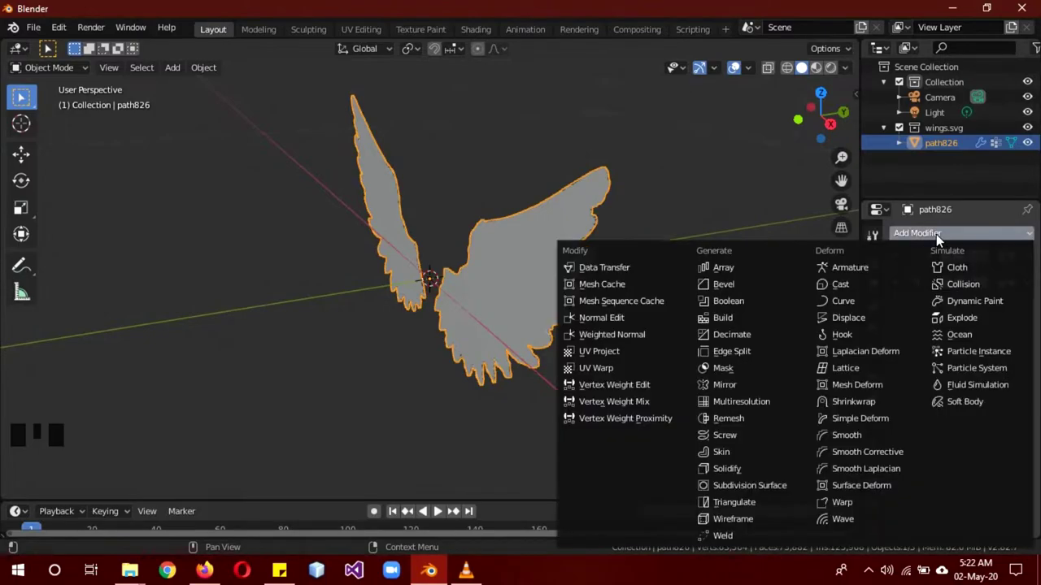
- Play the timeline to watch the wave-modified wing tips ripple
left_click_drag(863, 528, 442, 513)
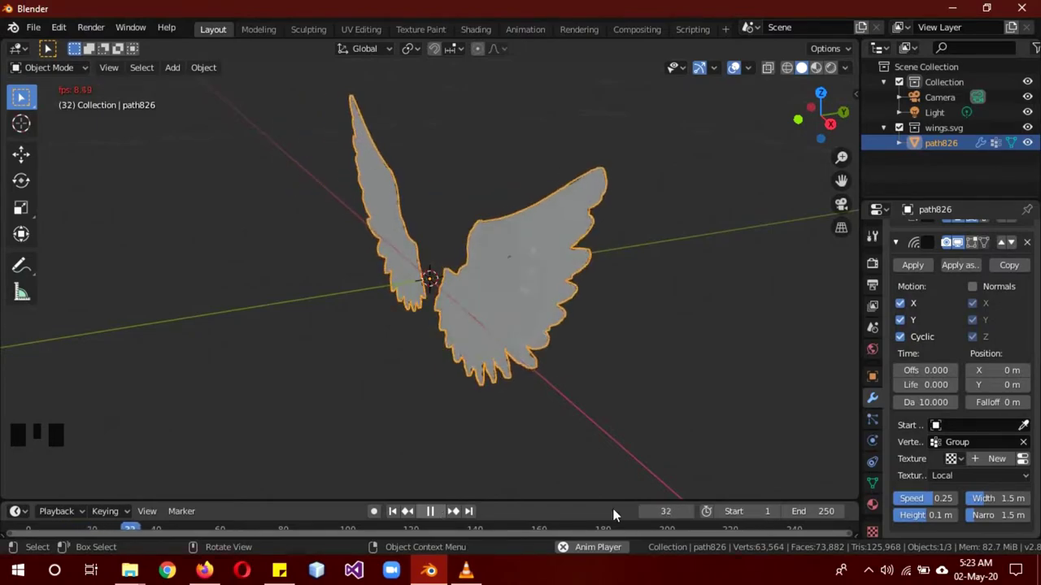
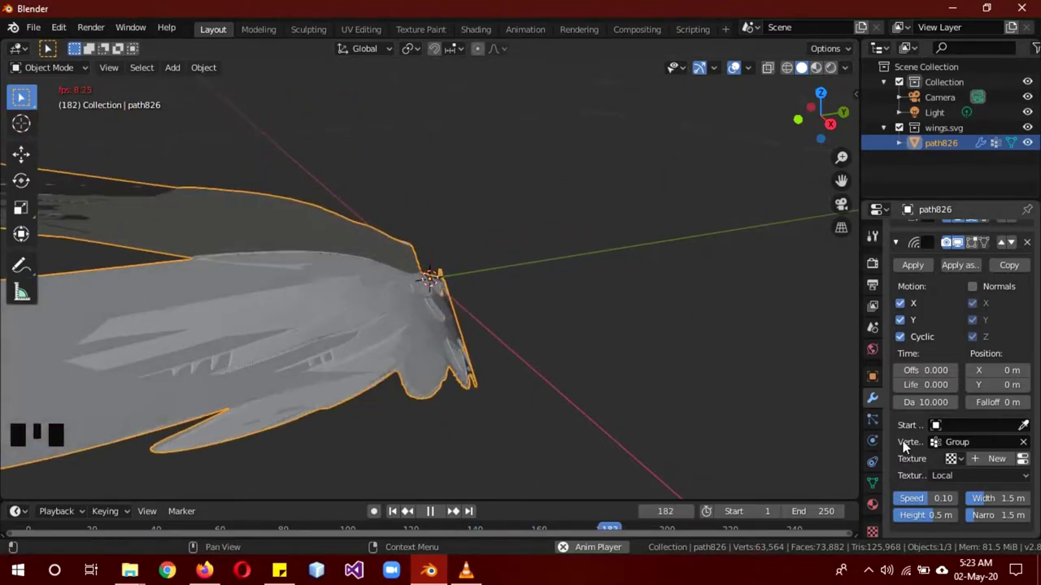
- Stop playback and inspect the bent wings from the front view
left_click(447, 508)
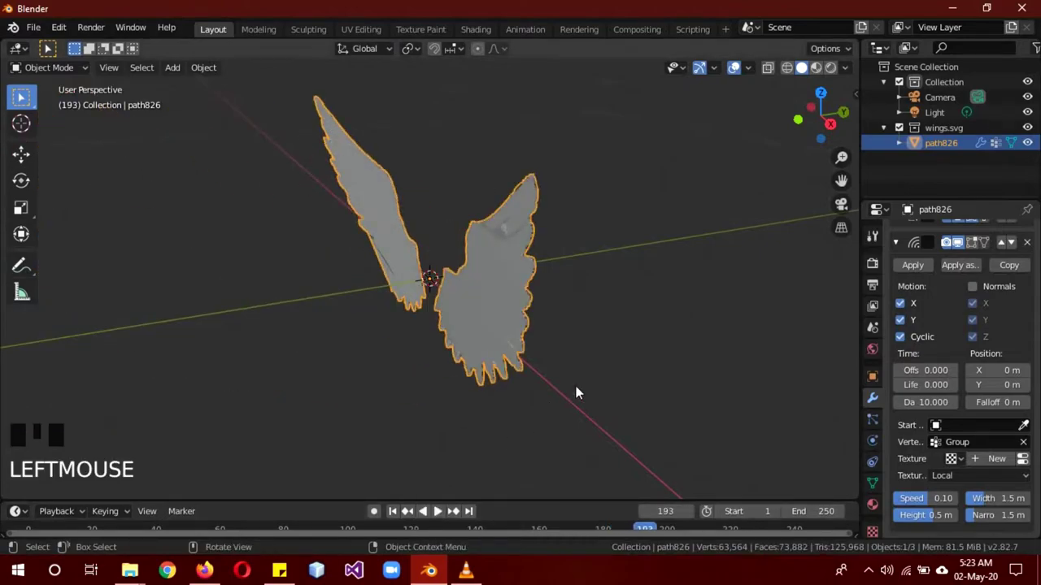
left_click_drag(589, 387, 455, 370)
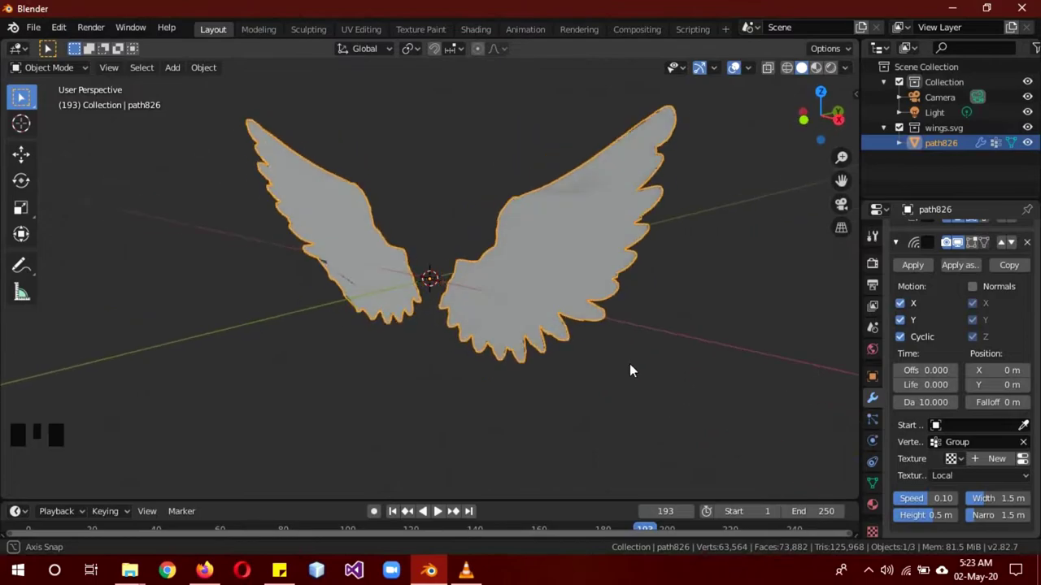
key("KP_1")
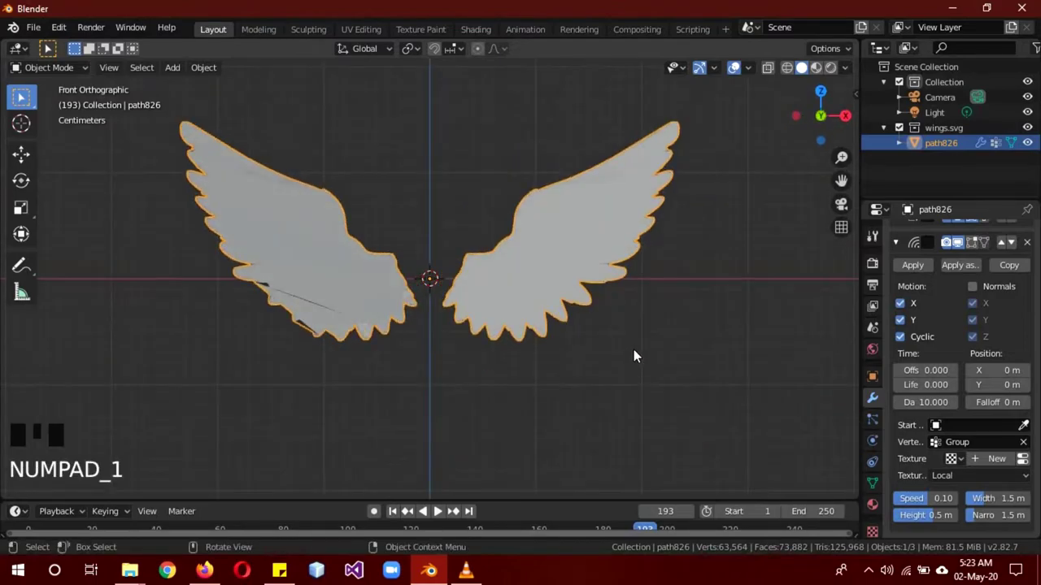
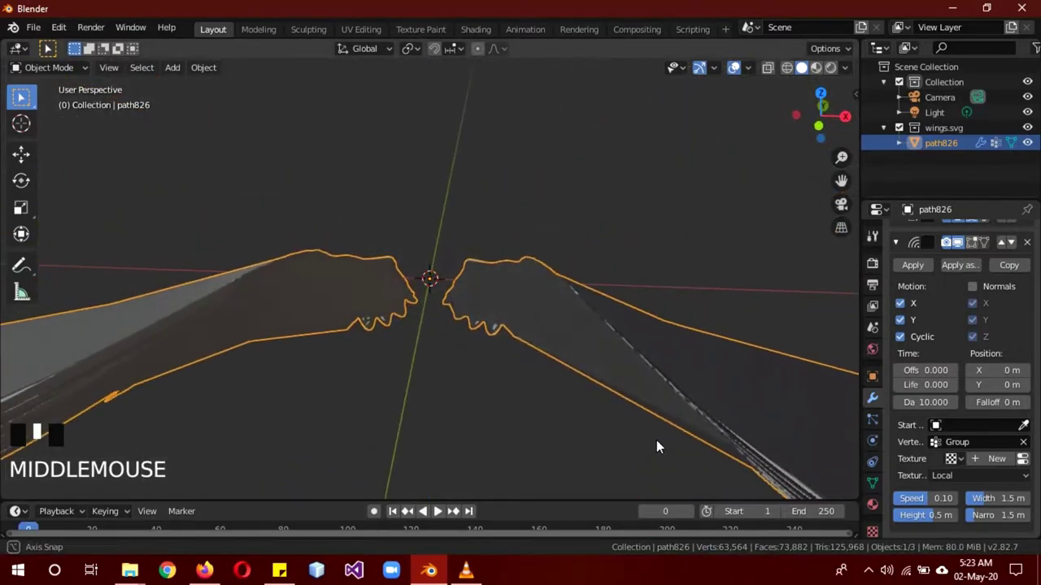
scroll("down", 3)
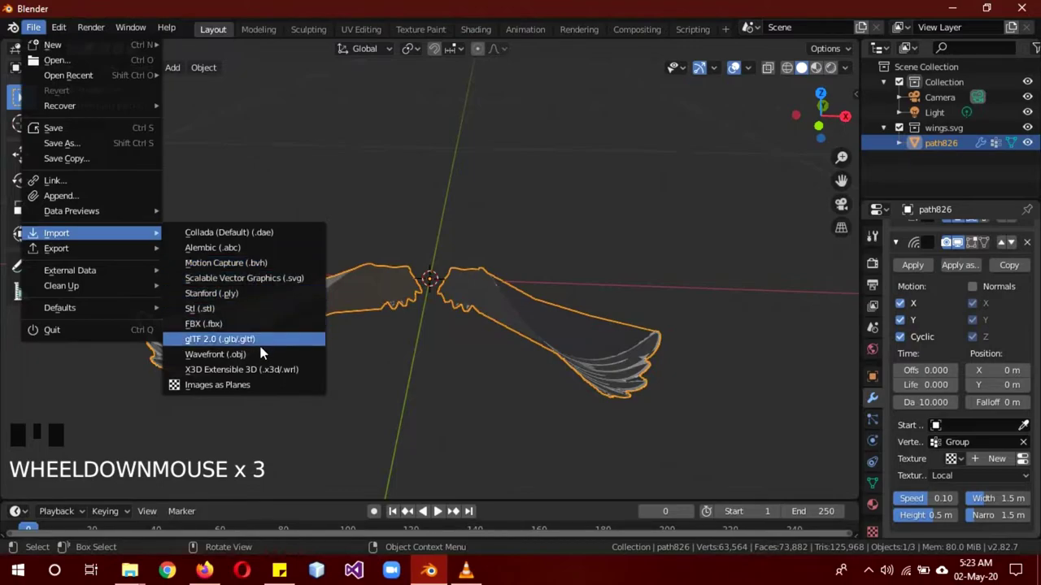
- Import FinalBaseMesh.obj as a Wavefront OBJ human body at the origin
left_click(254, 362)
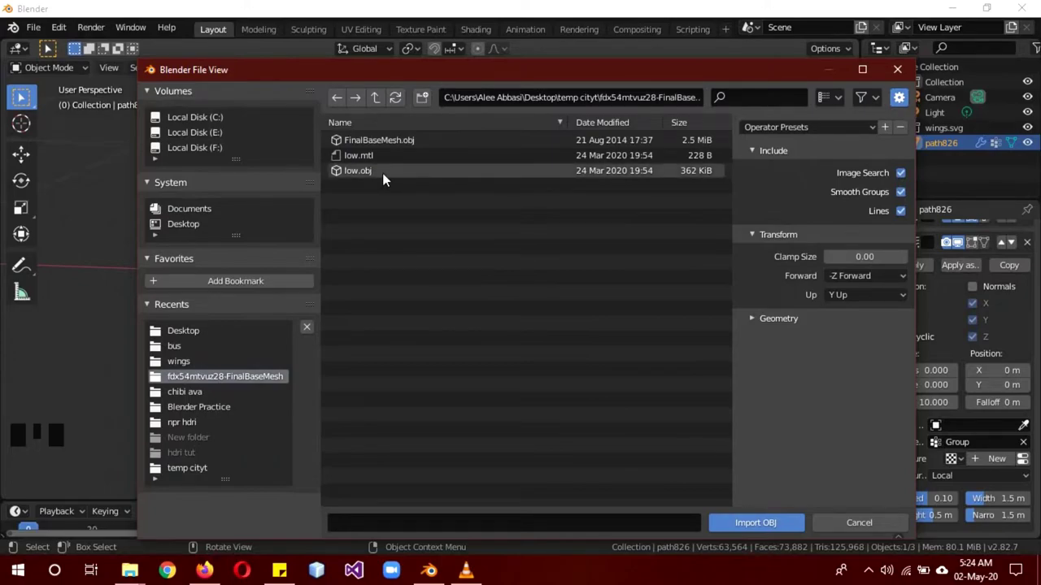
scroll("down", 3)
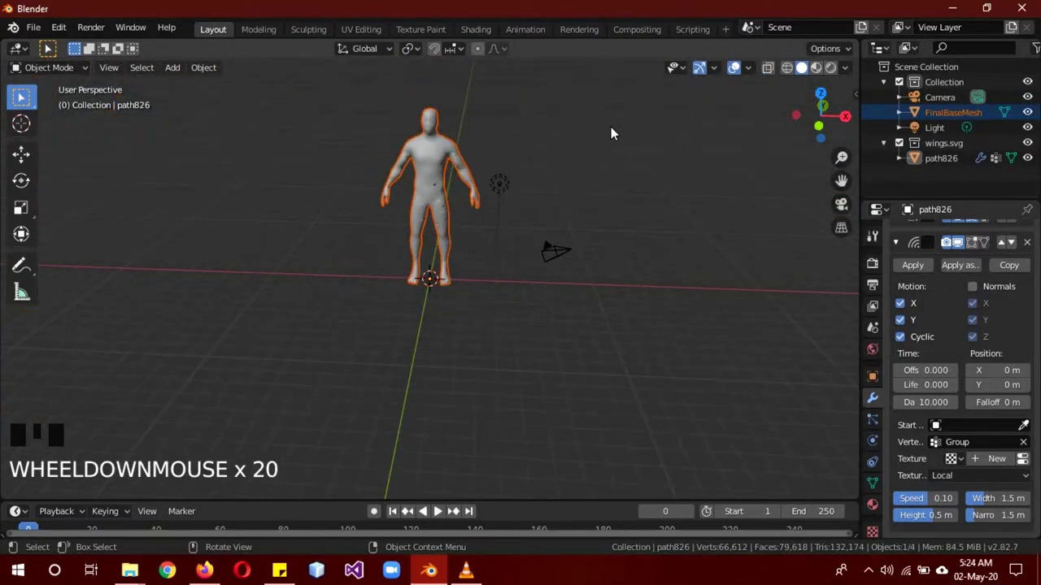
- Scale the imported body down to suit the wings, then select the wings
key("s")
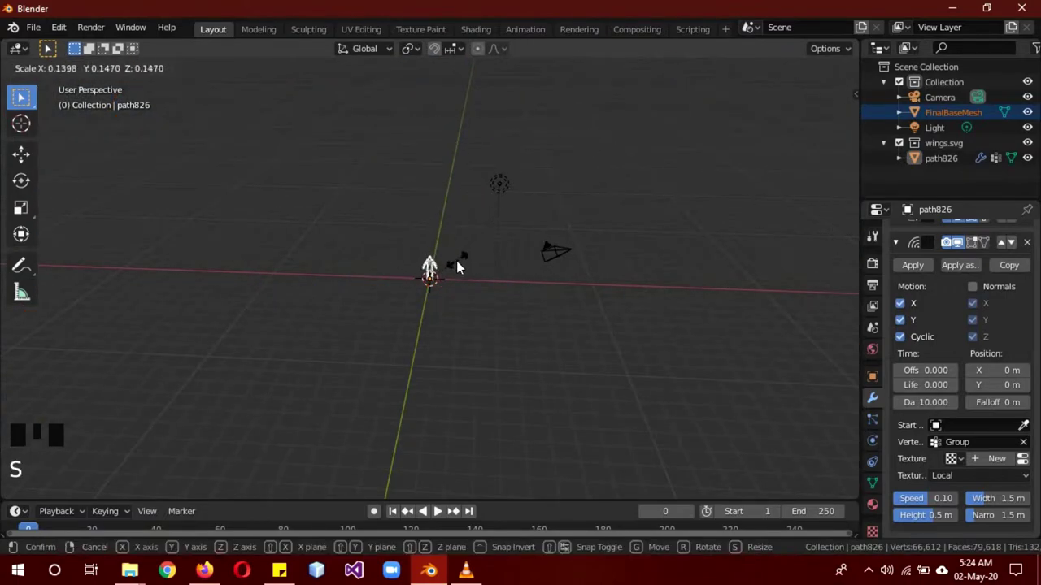
scroll("up", 3)
scroll("up", 3)
left_click(453, 296)
key("s")
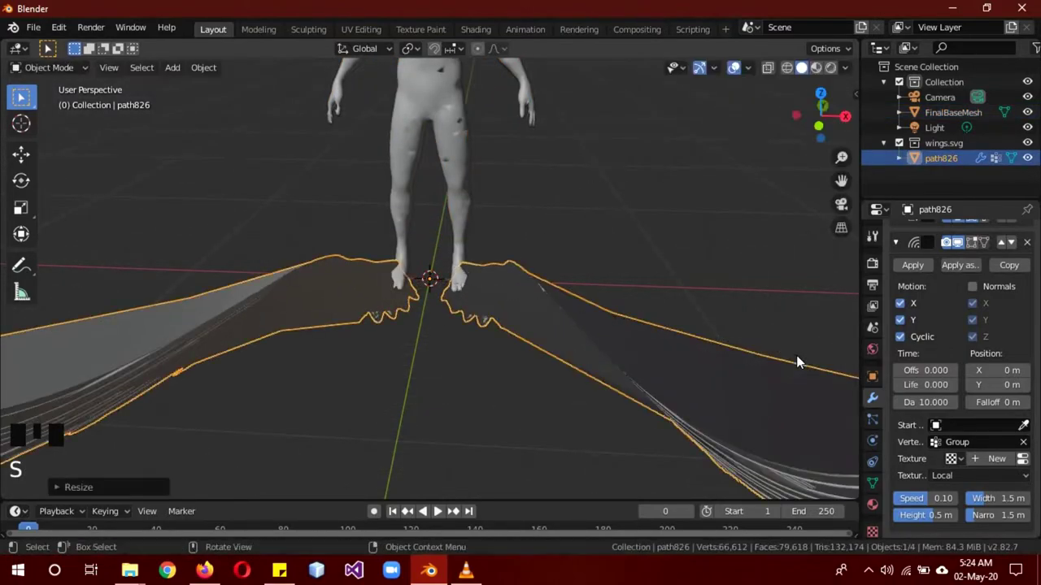
left_click_drag(744, 293, 619, 273)
- From the right view, raise the wings to shoulder height and shift them onto the back
key("KP_3")
scroll("down", 3)
key("g")
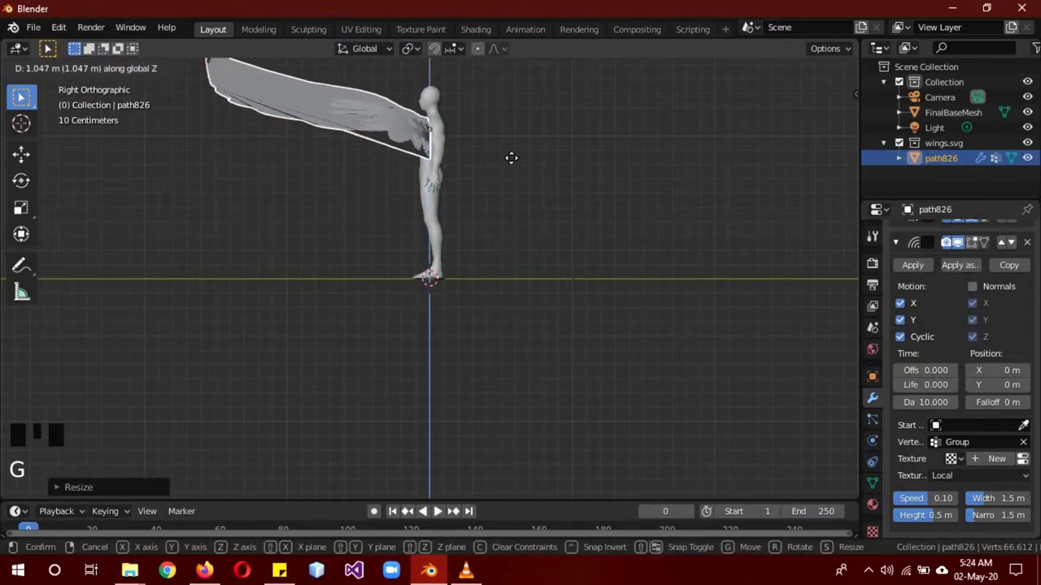
key("g")
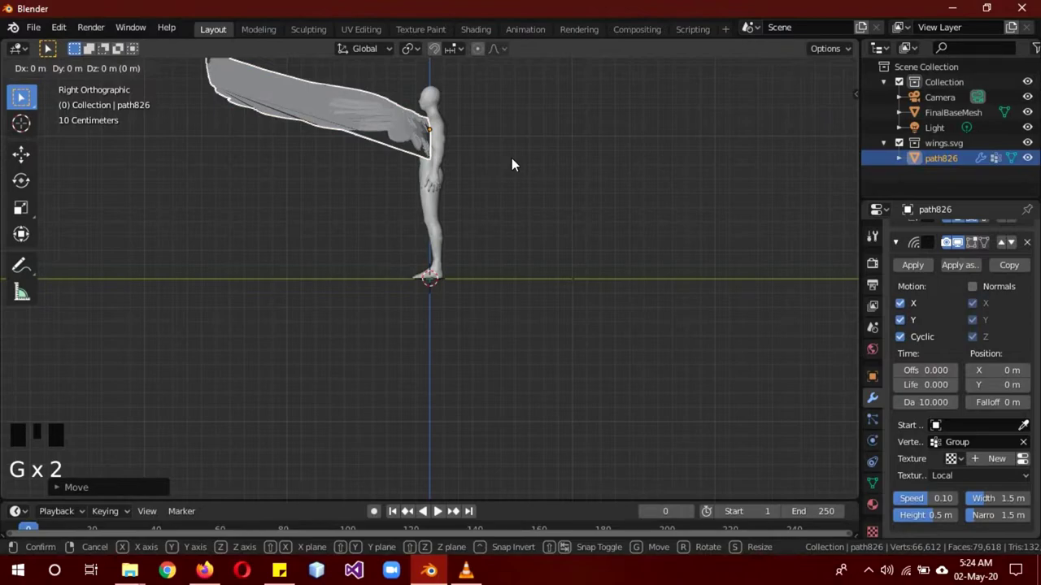
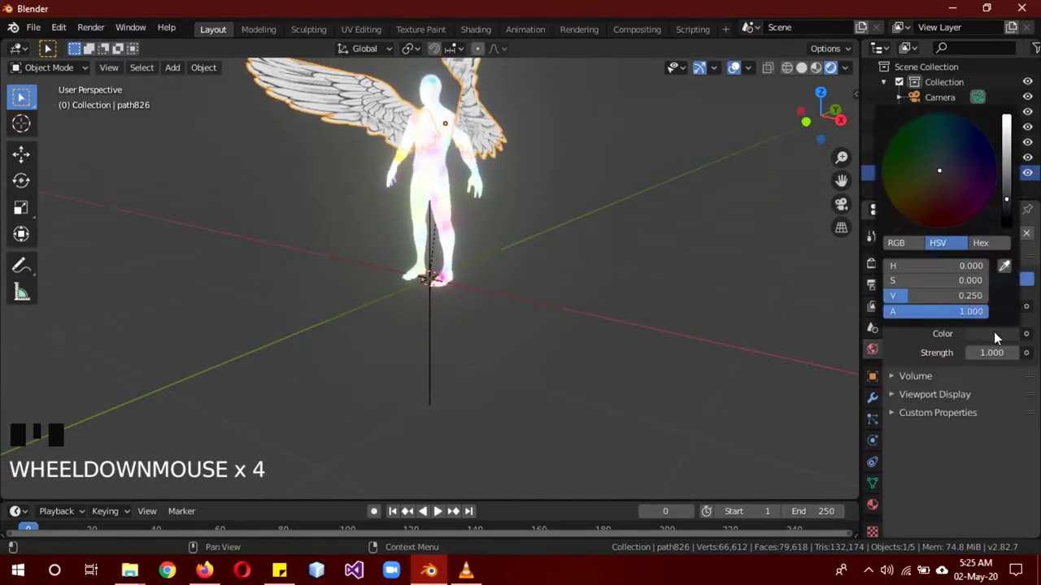
- Set the world background black and tilt the winged figure into a flying pose
left_click(1013, 212)
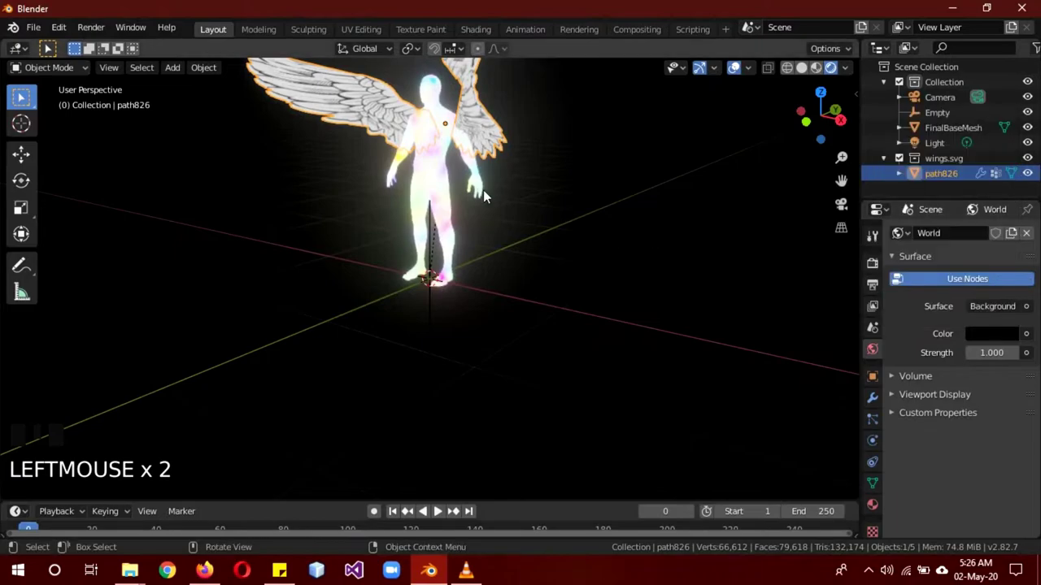
key("g")
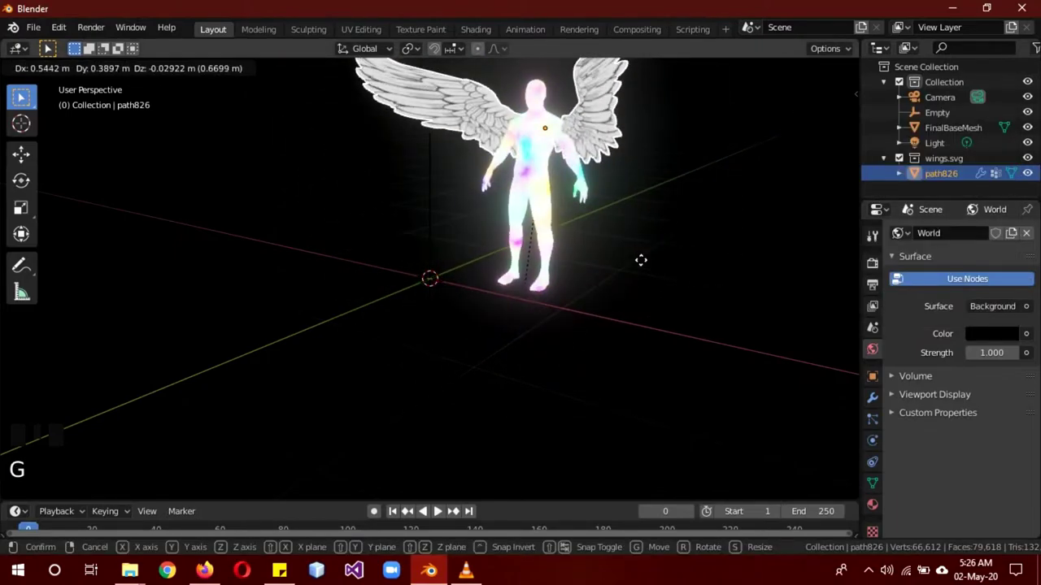
key("KP_1")
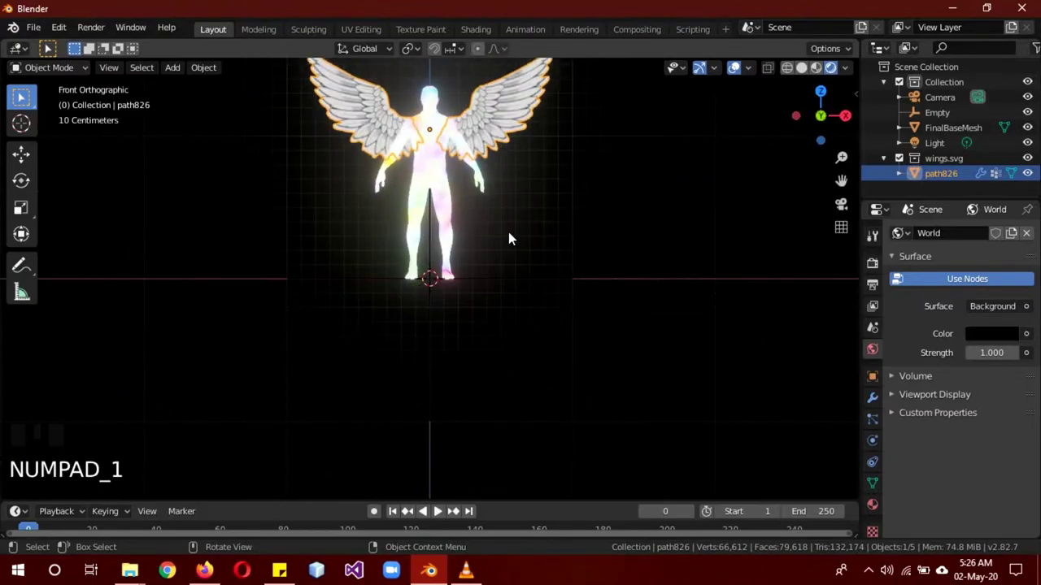
key("r")
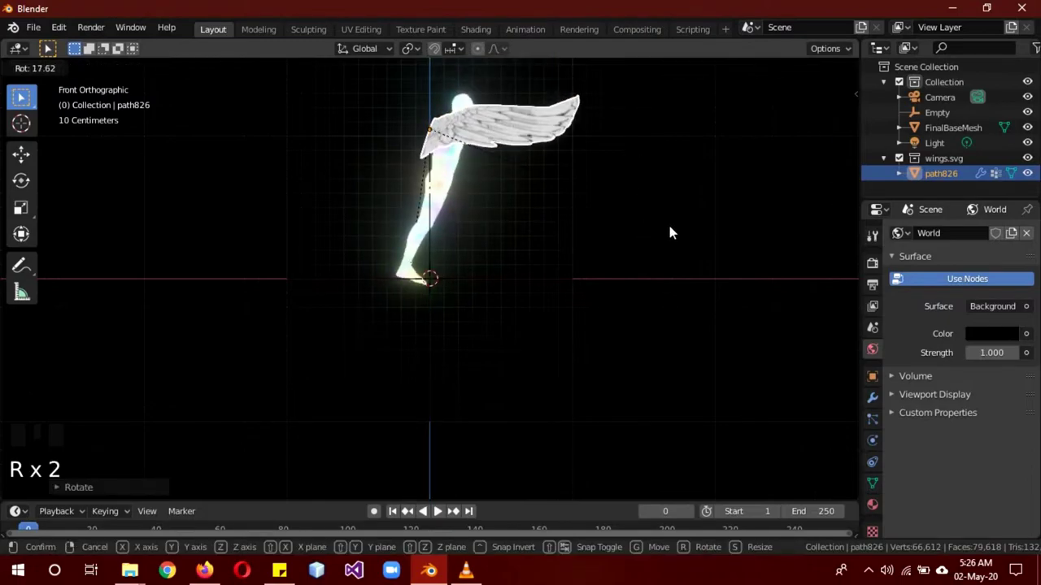
- Add a cube mesh at the scene origin around the figure
left_click_drag(651, 241, 641, 281)
key("z")
scroll("down", 3)
key("shift+a")
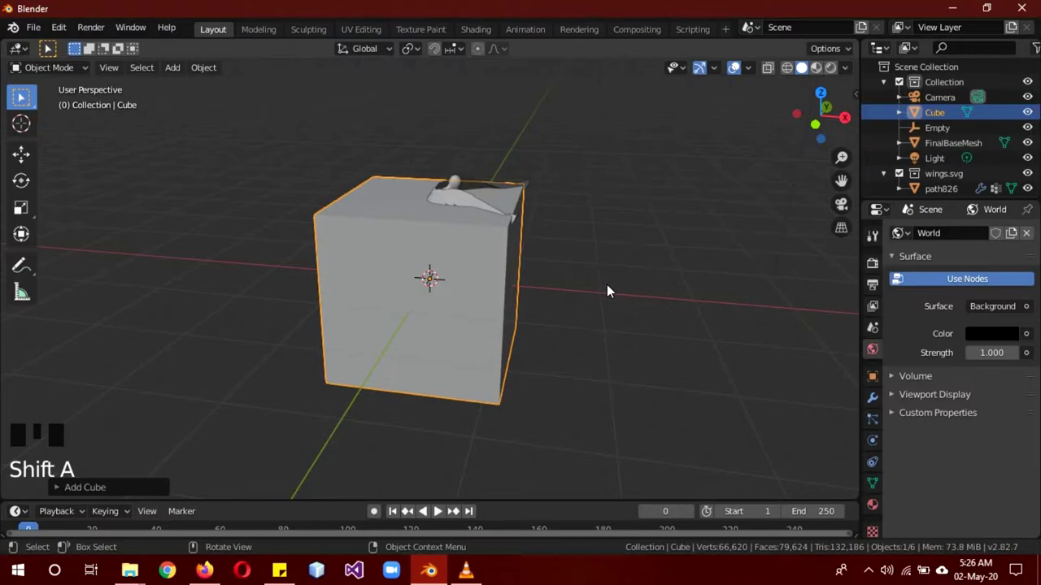
- Scale the cube up into a large enclosure around the flying figure
key("s")
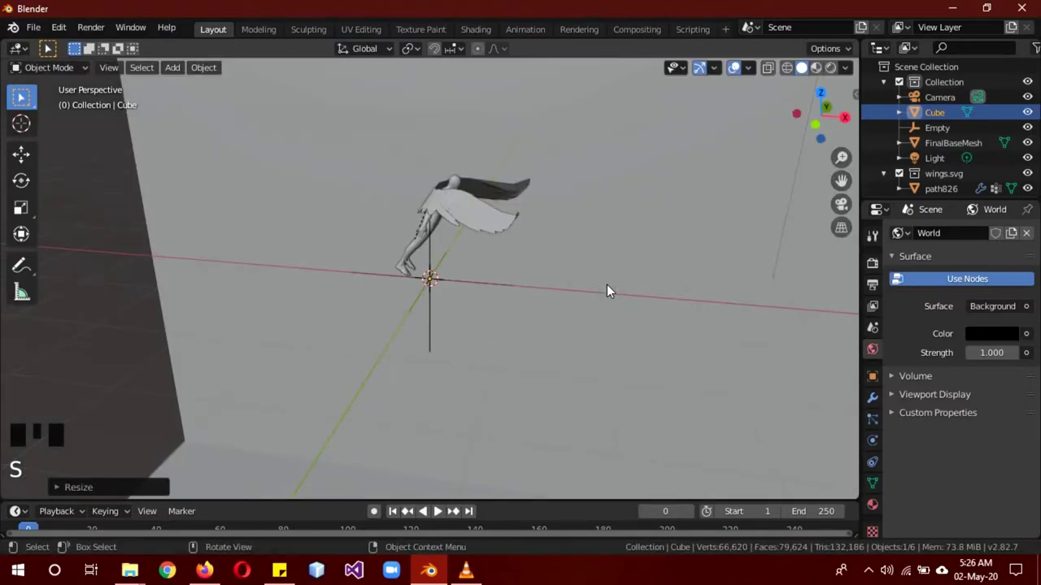
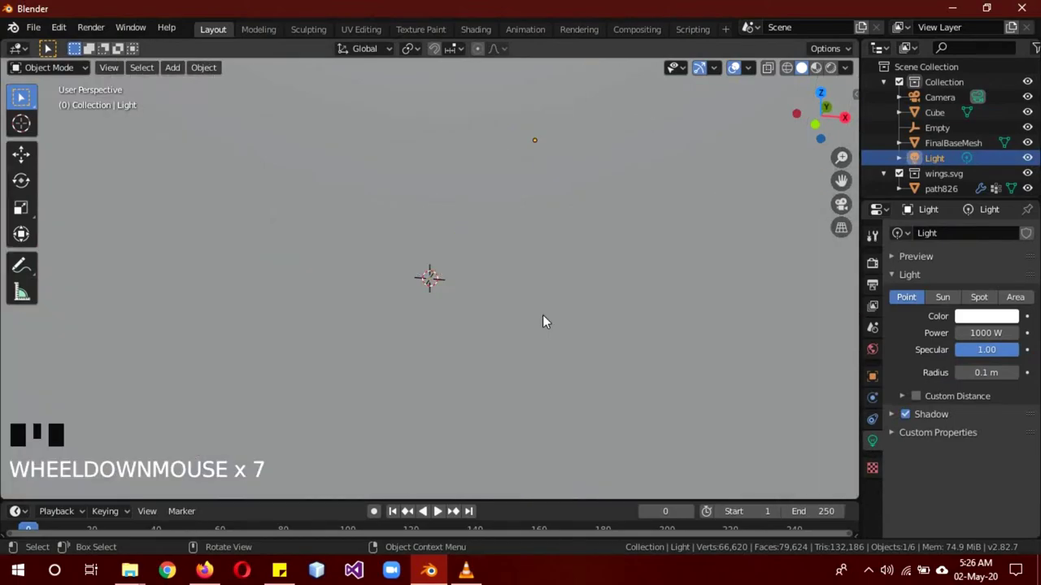
- Make the light a spotlight with a 30° cone
scroll("up", 3)
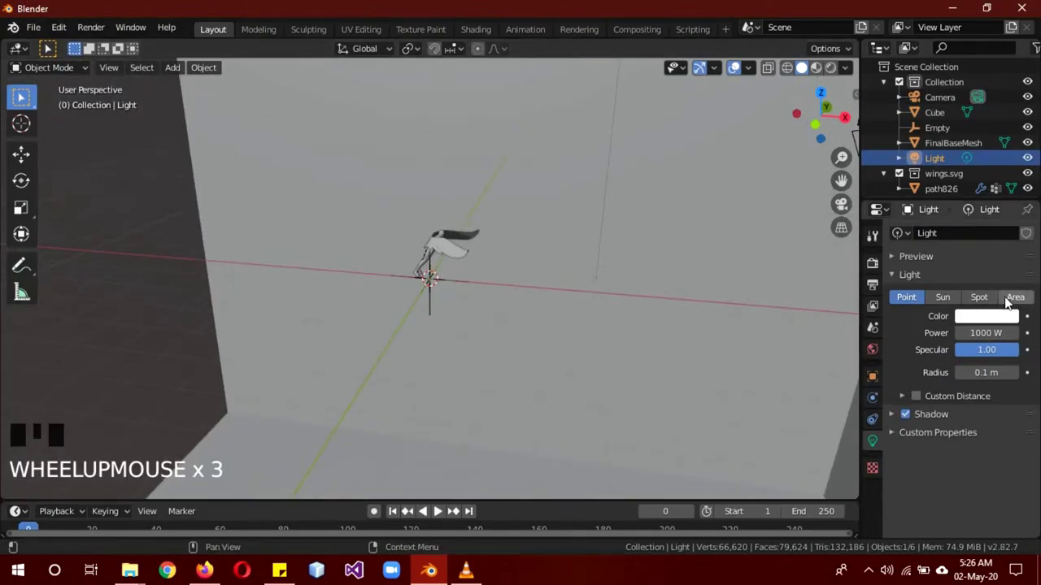
left_click_drag(986, 306, 572, 296)
left_click_drag(572, 296, 350, 227)
key("z")
left_click_drag(549, 207, 631, 242)
key("KP_1")
scroll("down", 3)
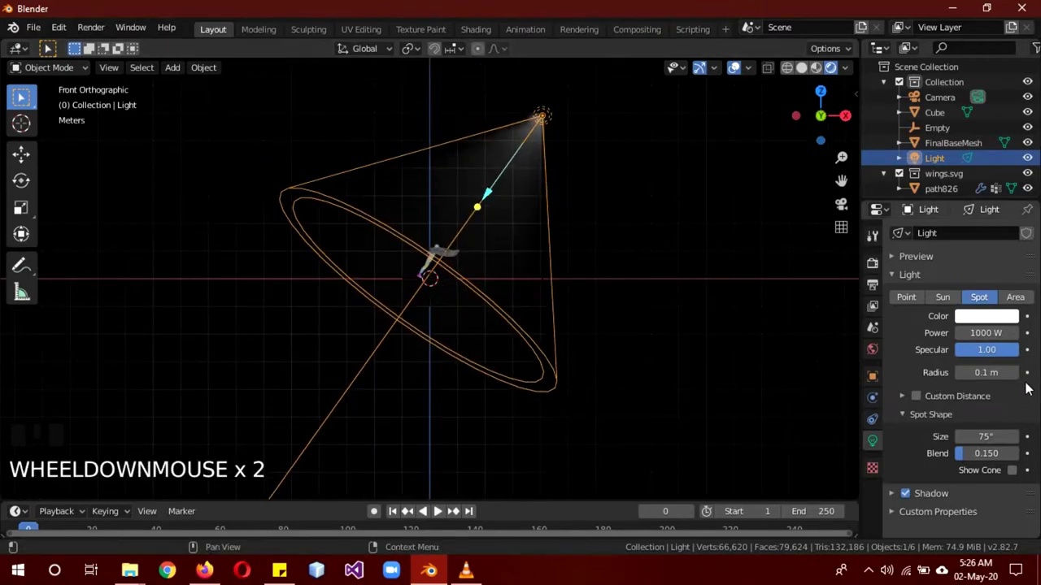
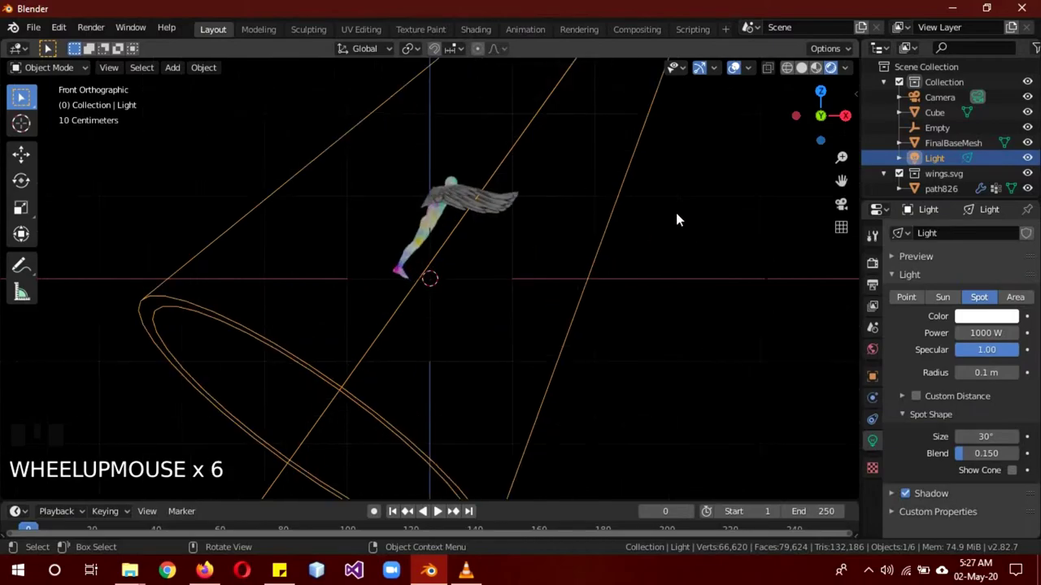
- Move the spotlight above the figure and rotate it to aim down at it
key("g")
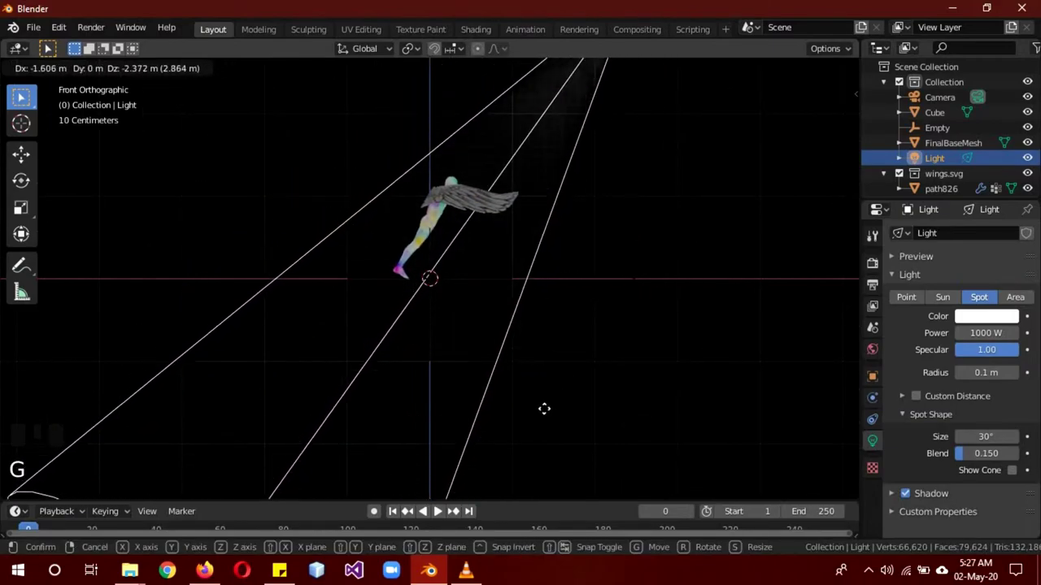
key("r")
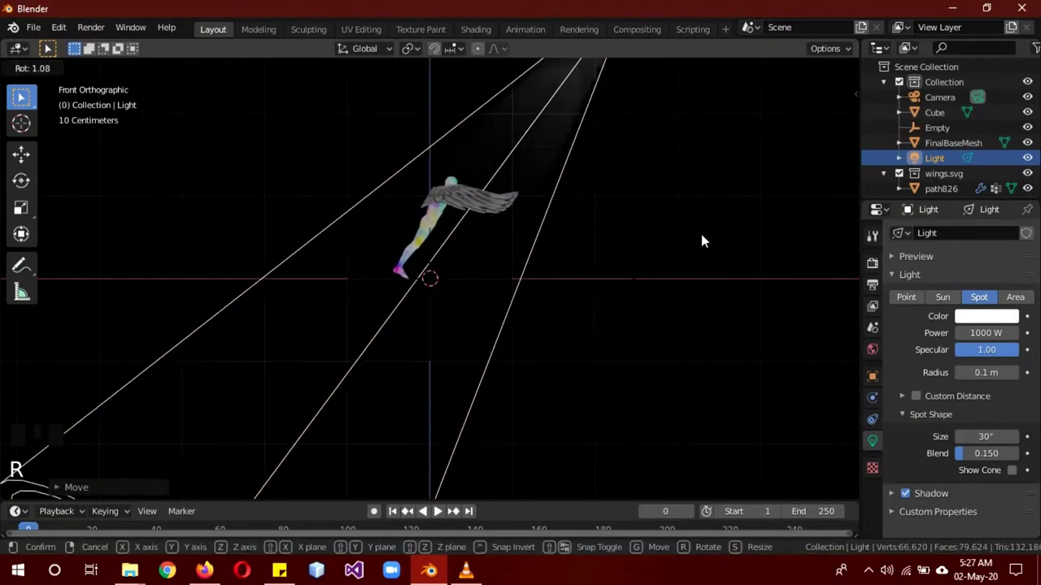
key("g")
scroll("down", 3)
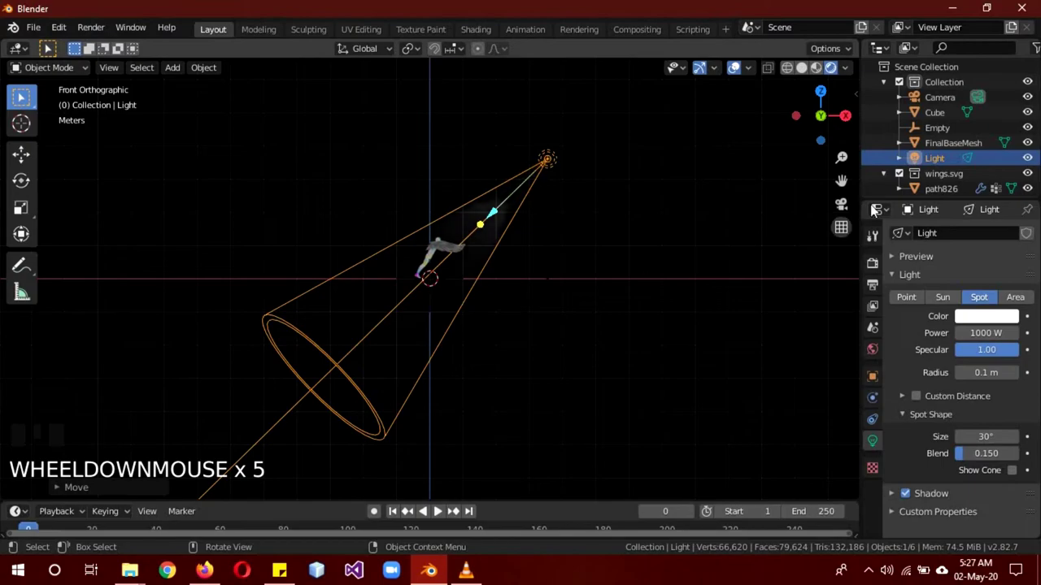
- Select the camera, showing its 50 mm perspective lens settings
left_click(943, 102)
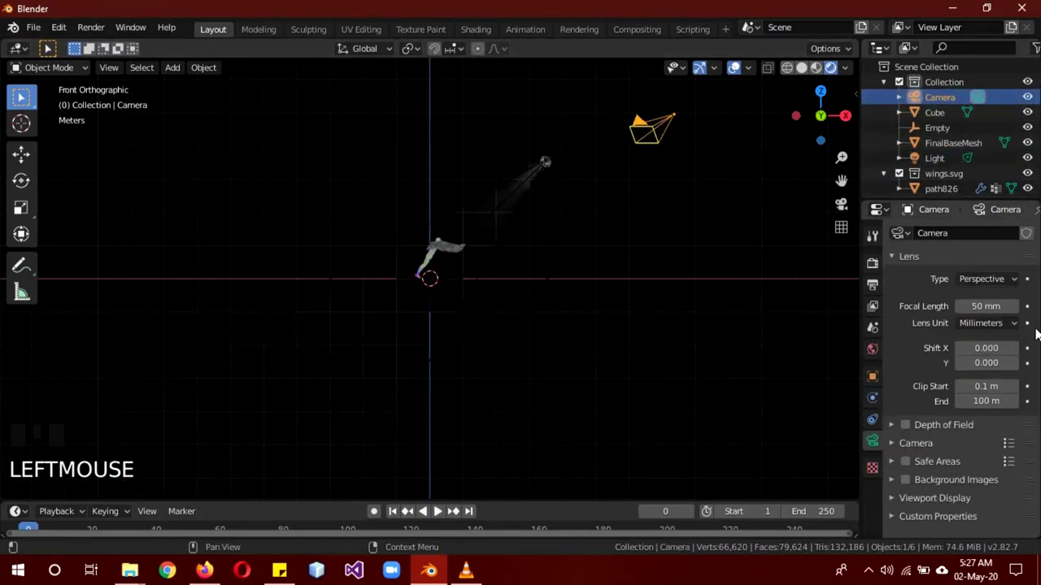
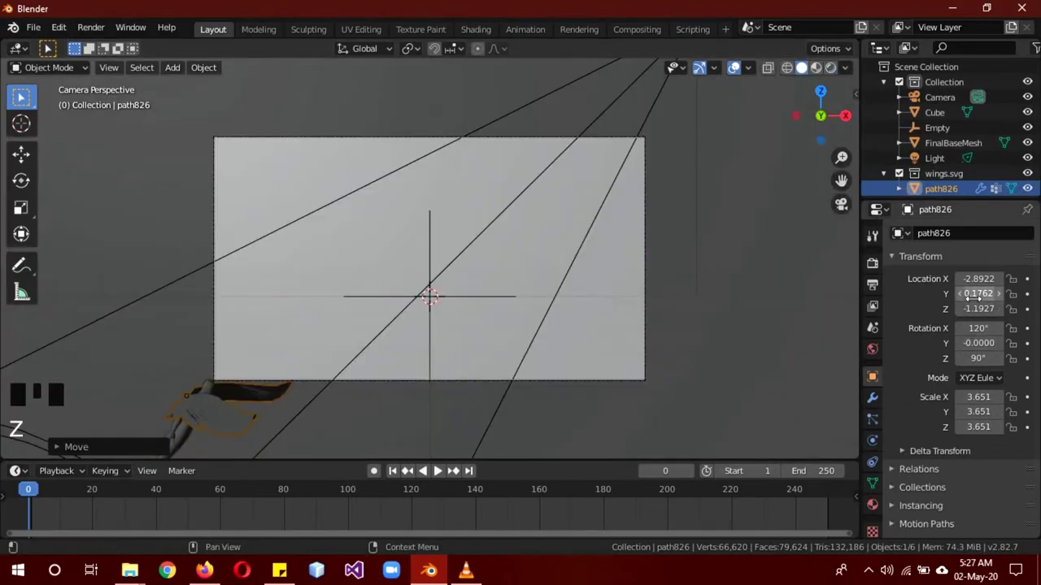
- Keyframe the figure's location at frames 0 and 120 and play the flight
key("i")
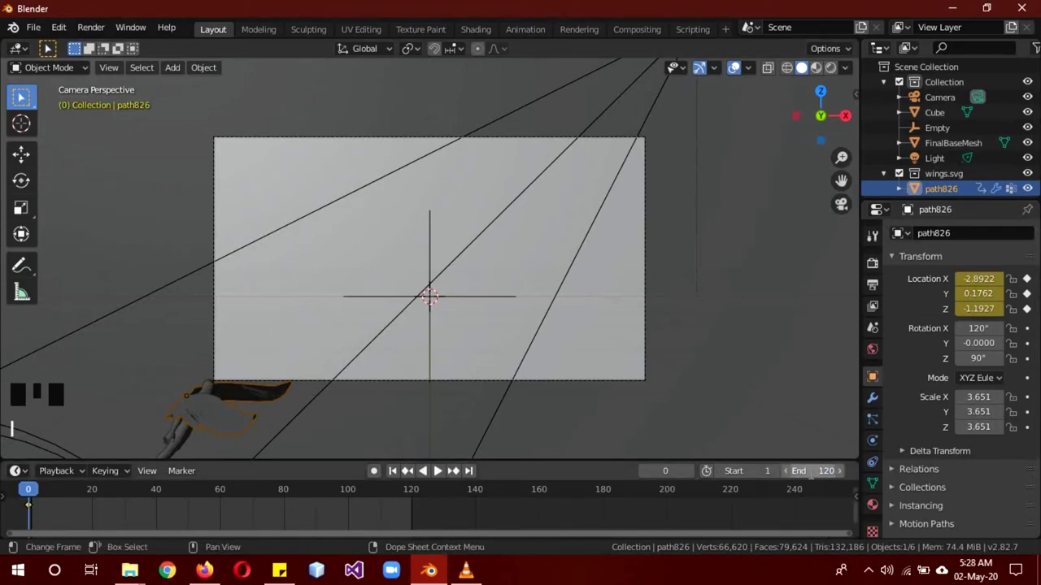
left_click_drag(417, 497, 334, 392)
key("g")
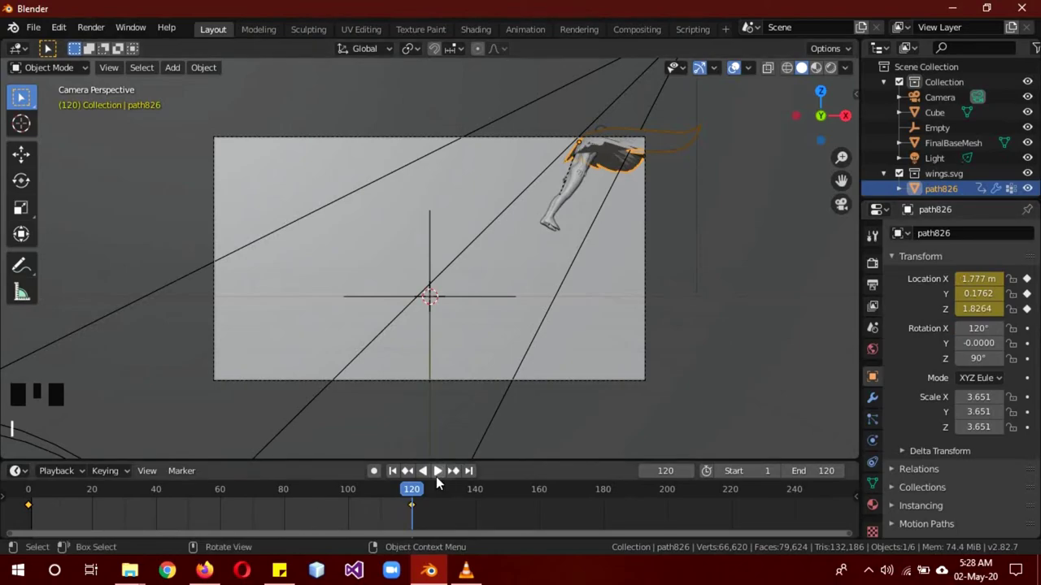
left_click(441, 476)
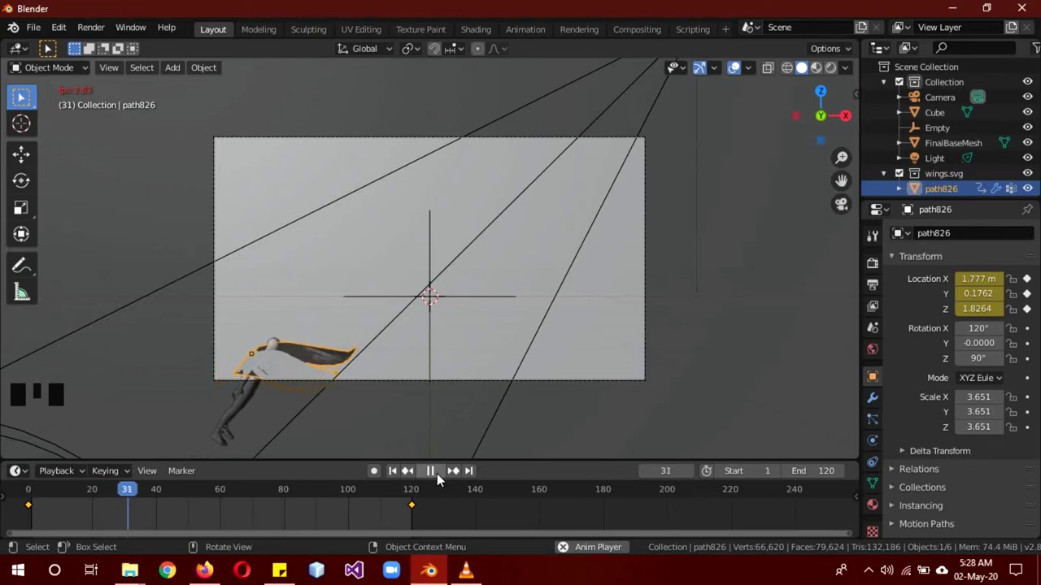
- Pause at frame 35, preview rendered spotlight shading, then return to solid
left_click(471, 398)
key("z")
key("a")
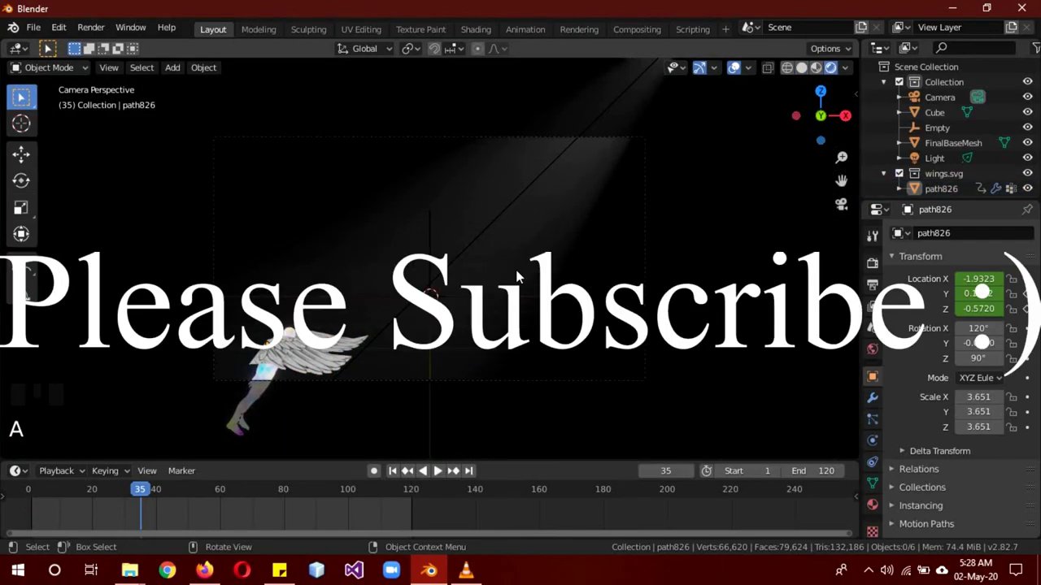
key("z")
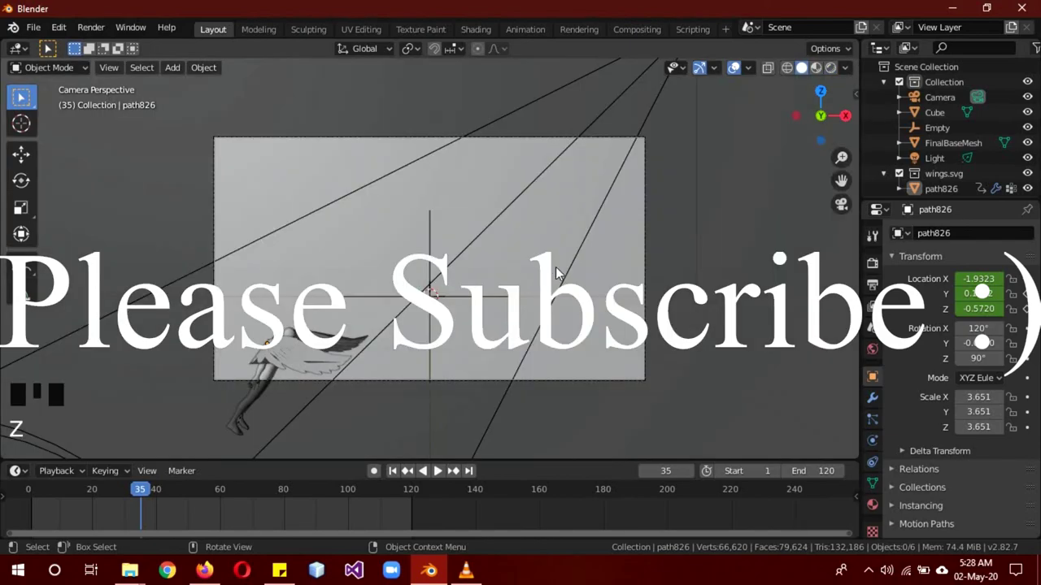